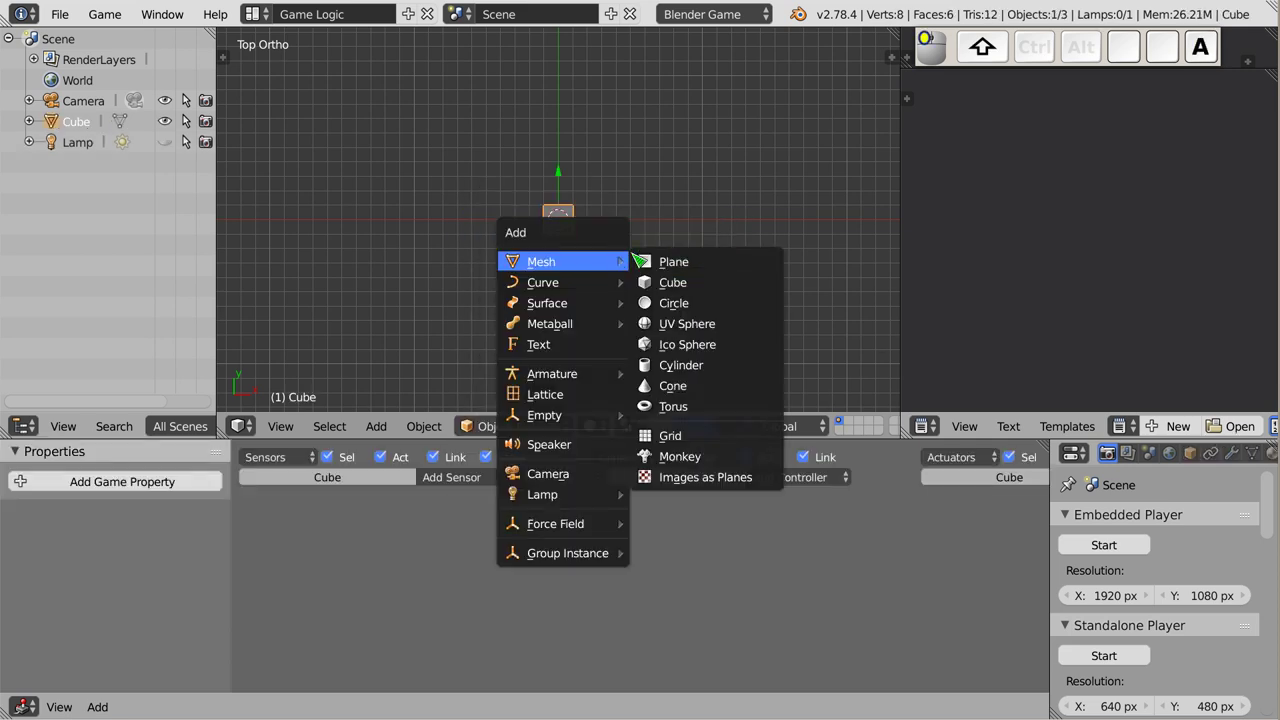
- Add the Suzanne monkey at the centre and drag the cube to her left in front view
left_click(710, 471)
key("KP_1")
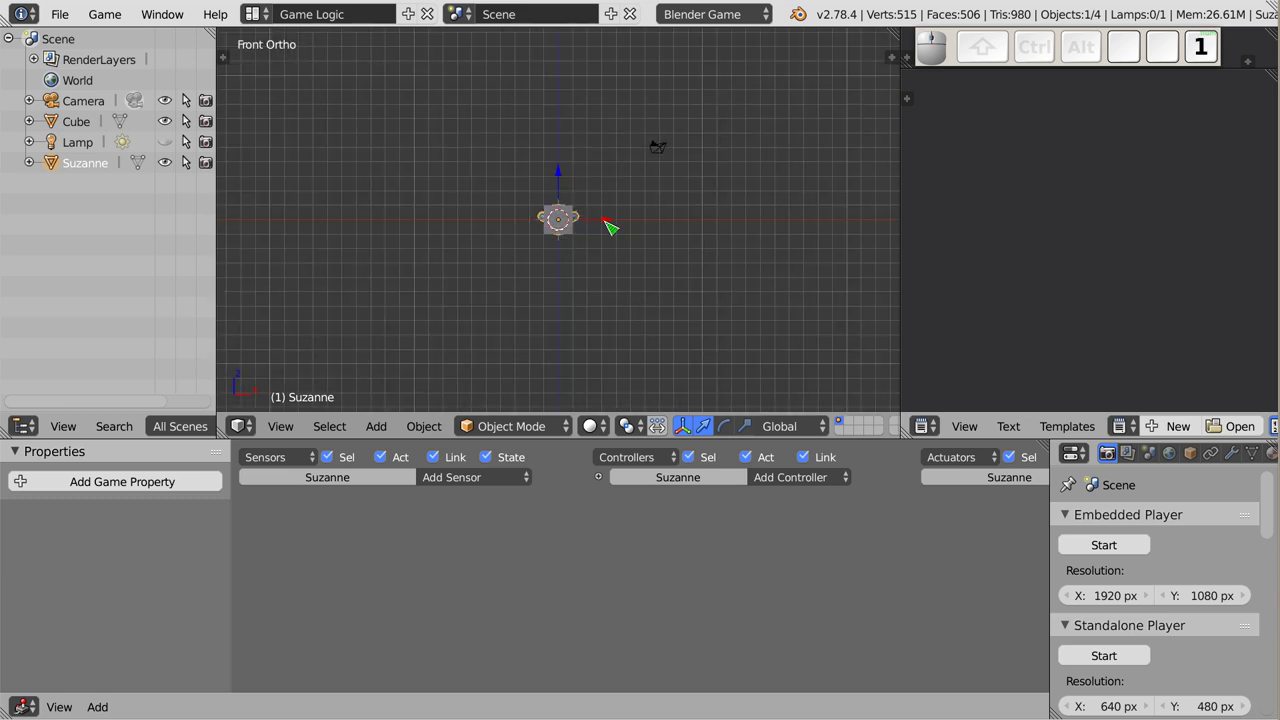
middle_click(561, 241)
left_click_drag(607, 227, 474, 232)
left_click_drag(607, 227, 427, 223)
middle_click(474, 232)
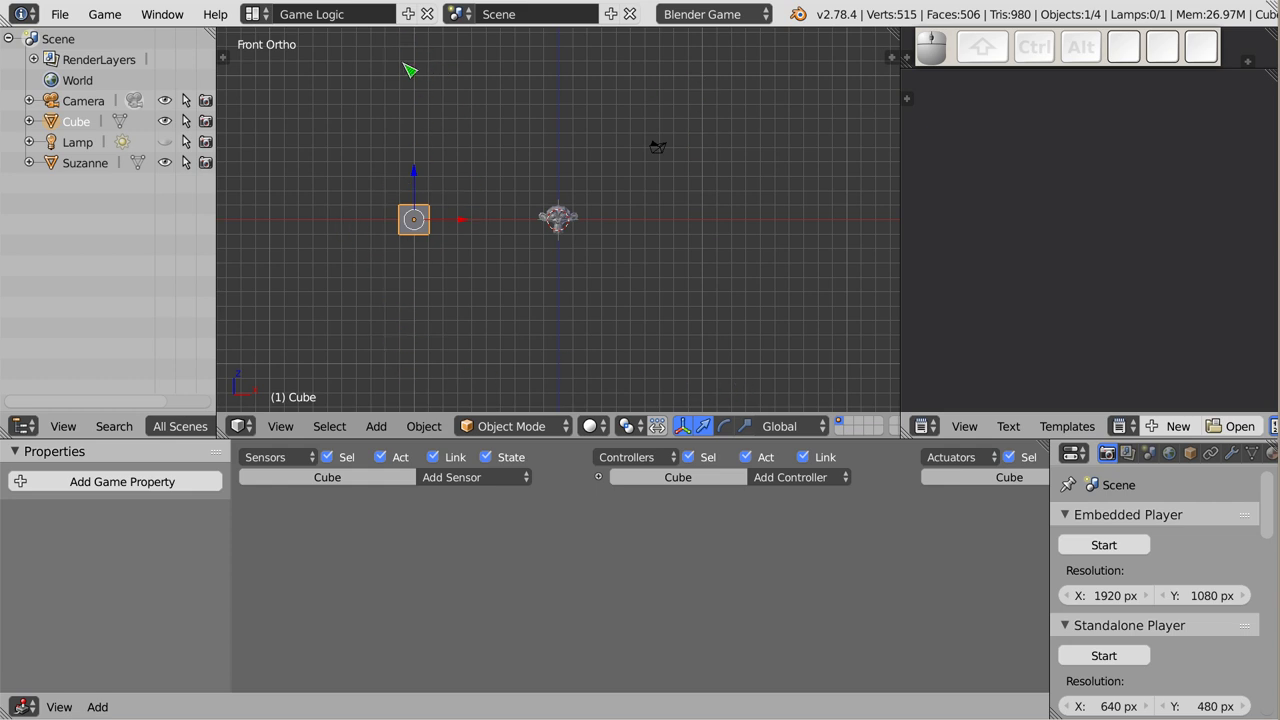
- Check Suzanne's and the cube's locations in the N panel, leaving the cube selected at X -10
key("n")
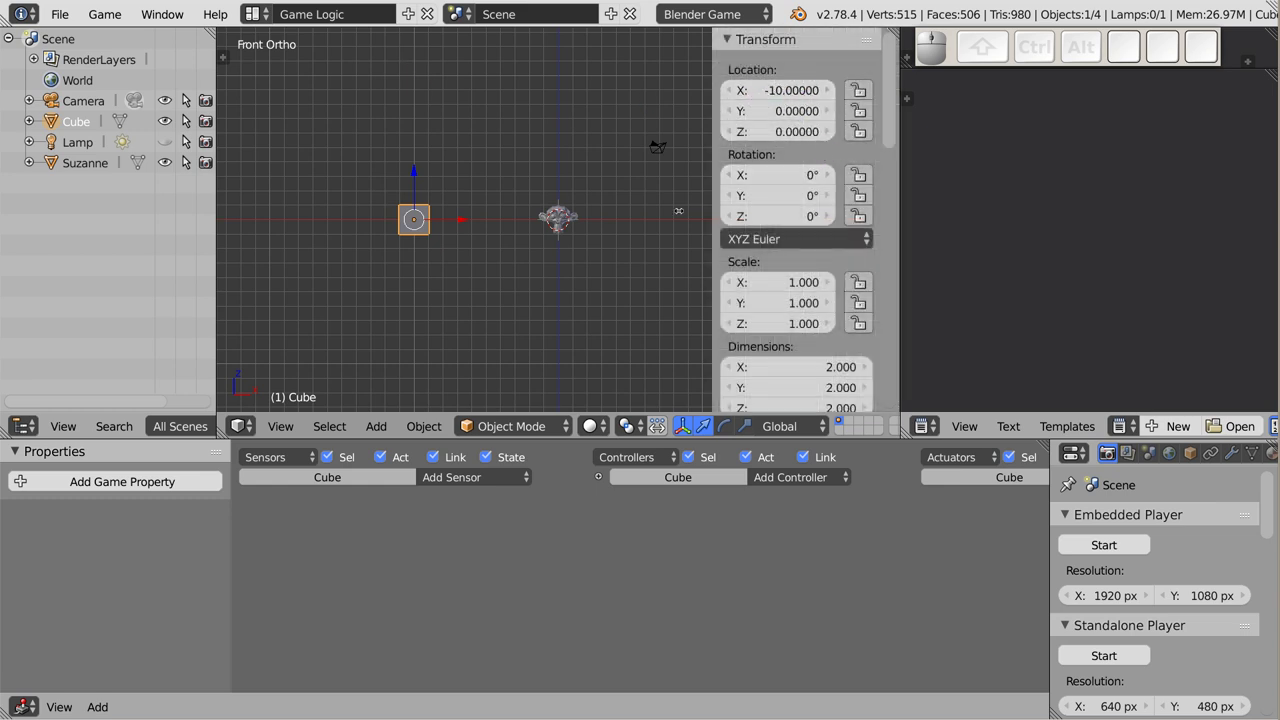
left_click_drag(571, 226, 813, 90)
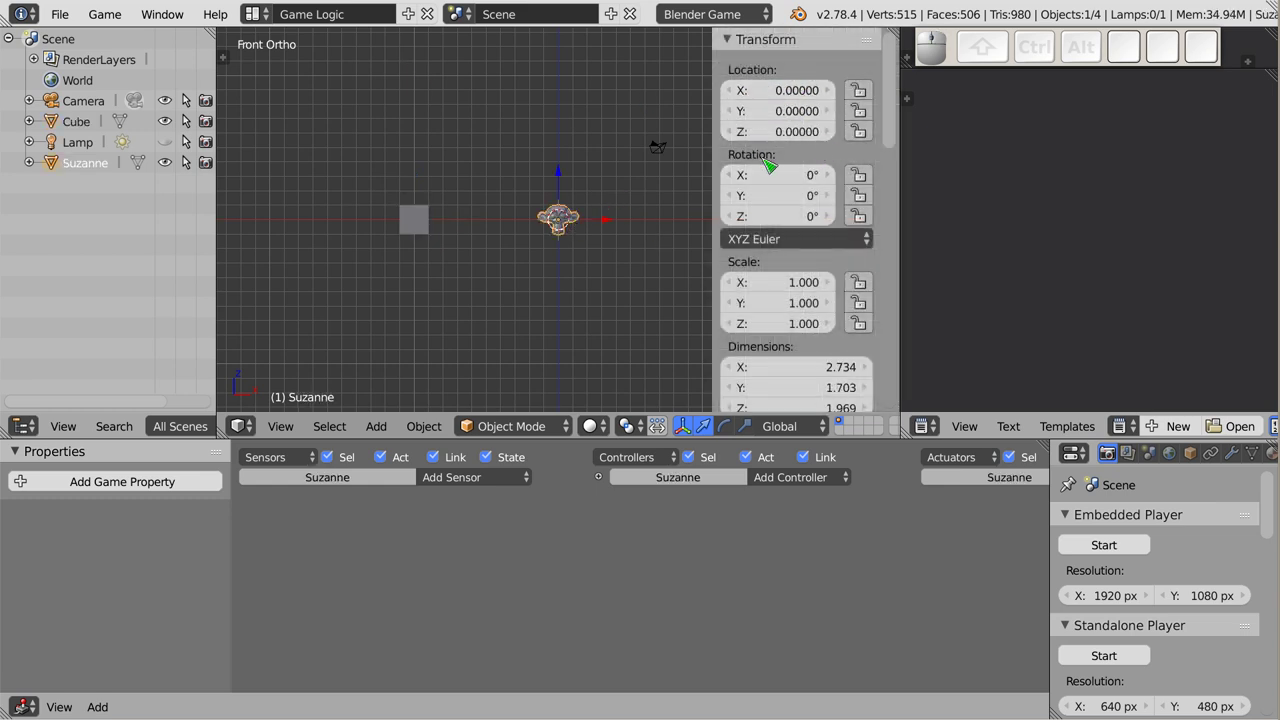
scroll("up", 3)
scroll("down", 3)
left_click_drag(485, 261, 500, 243)
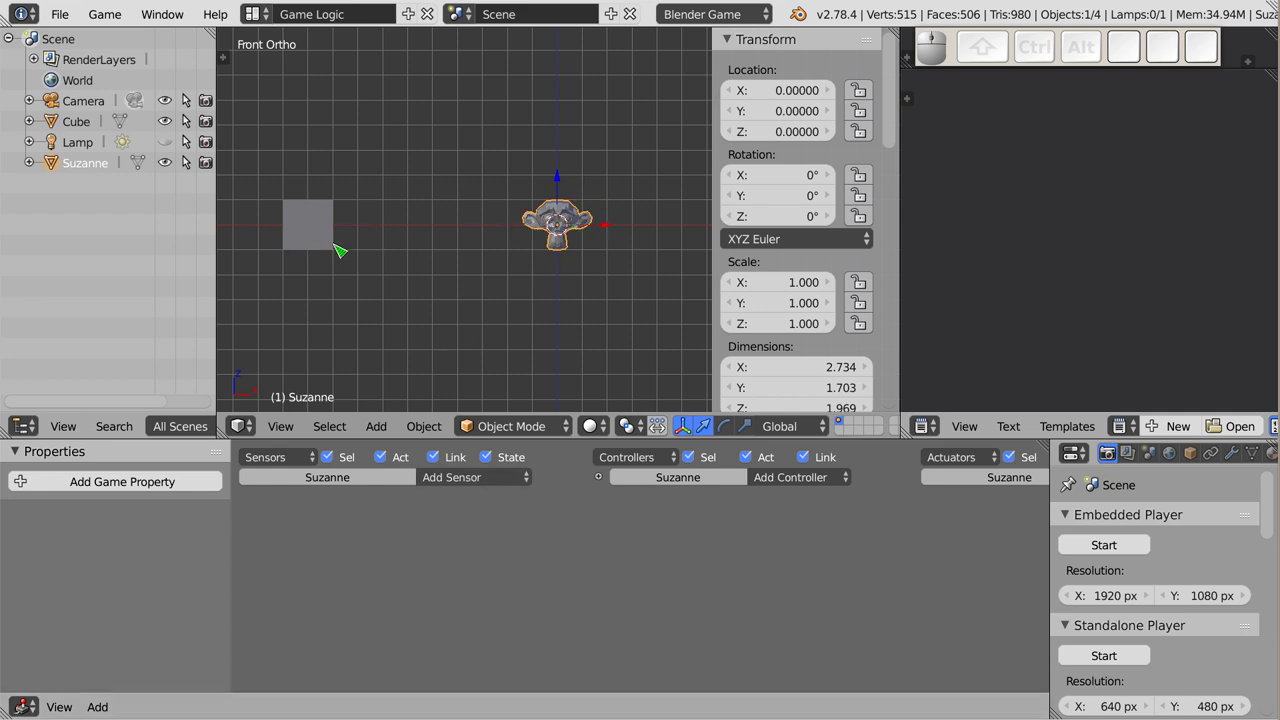
left_click_drag(317, 236, 339, 269)
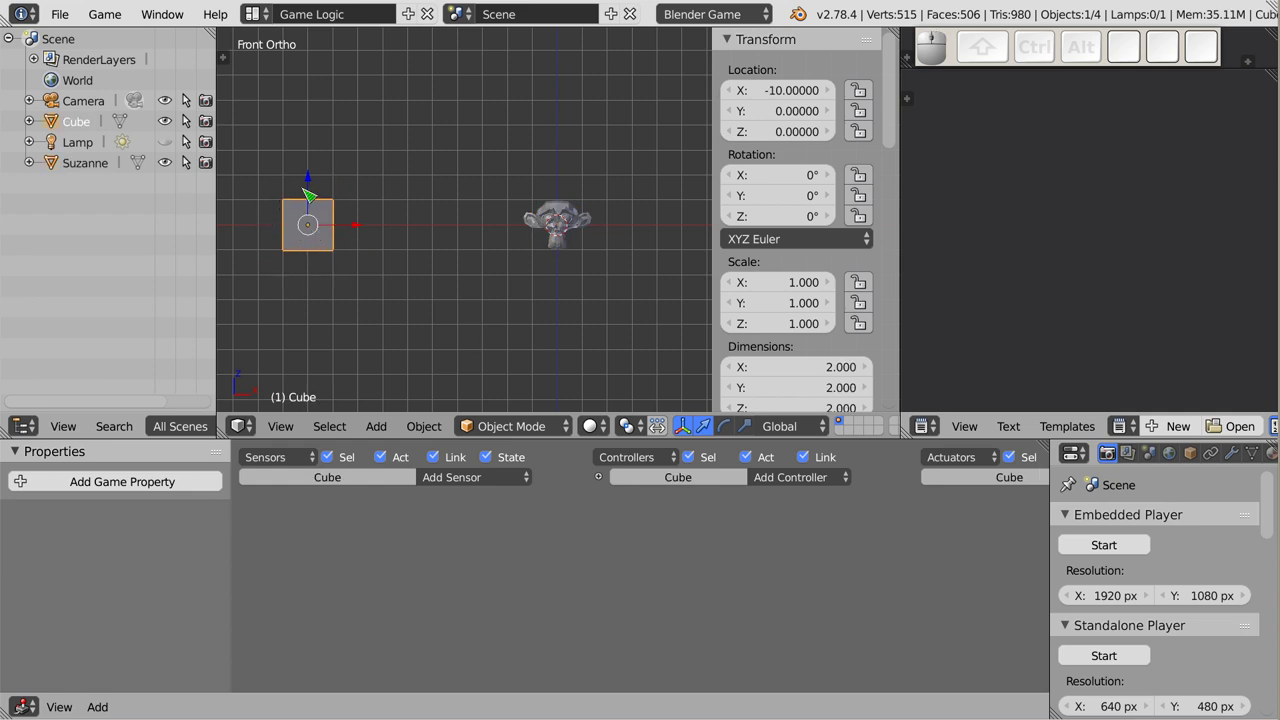
scroll("up", 3)
left_click_drag(343, 536, 571, 236)
- Add a Near sensor to the cube, entering a throwaway property name 'asda' and clearing it again
left_click_drag(553, 501, 571, 236)
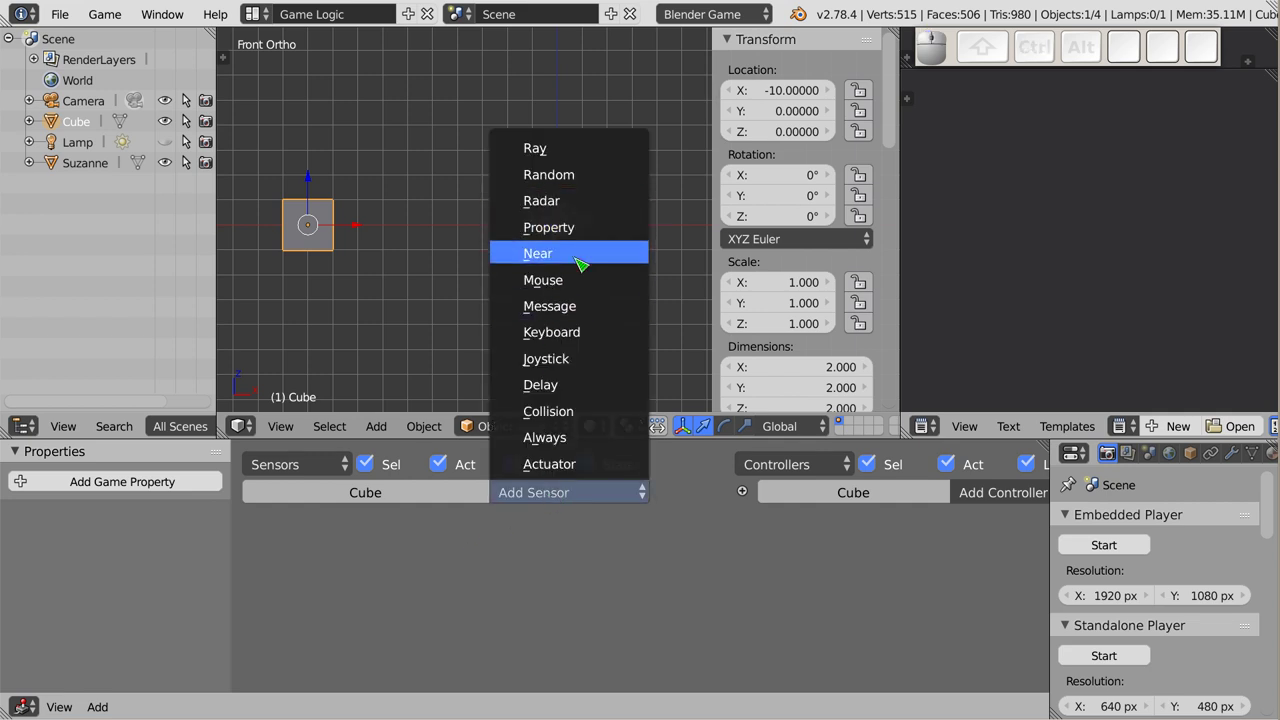
left_click(579, 263)
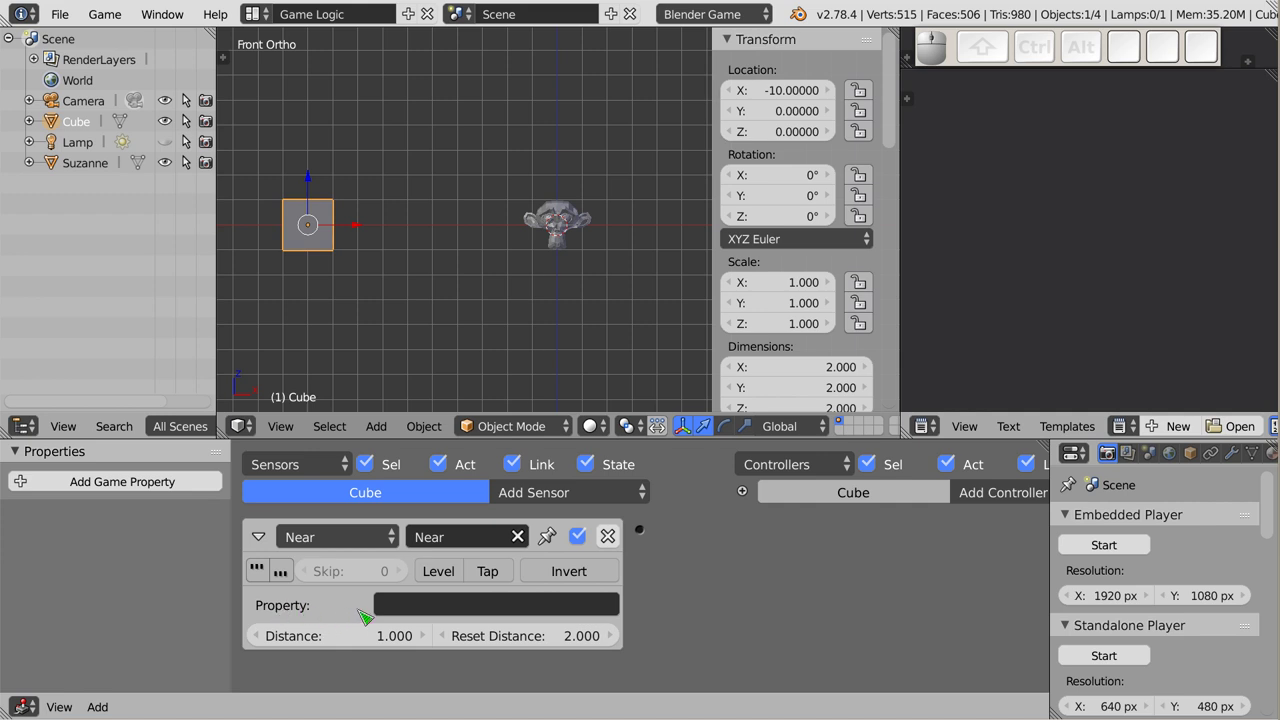
left_click(603, 609)
key("a")
key("s")
key("d")
key("a")
left_click(646, 611)
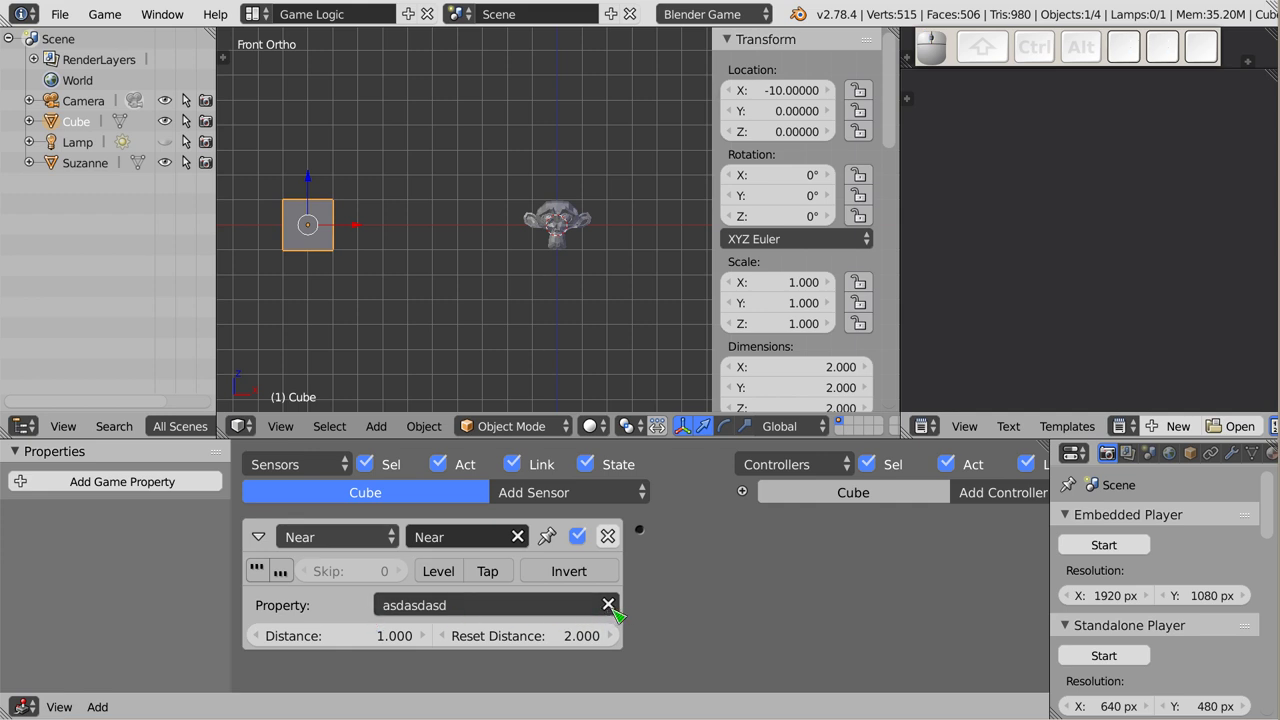
left_click(625, 621)
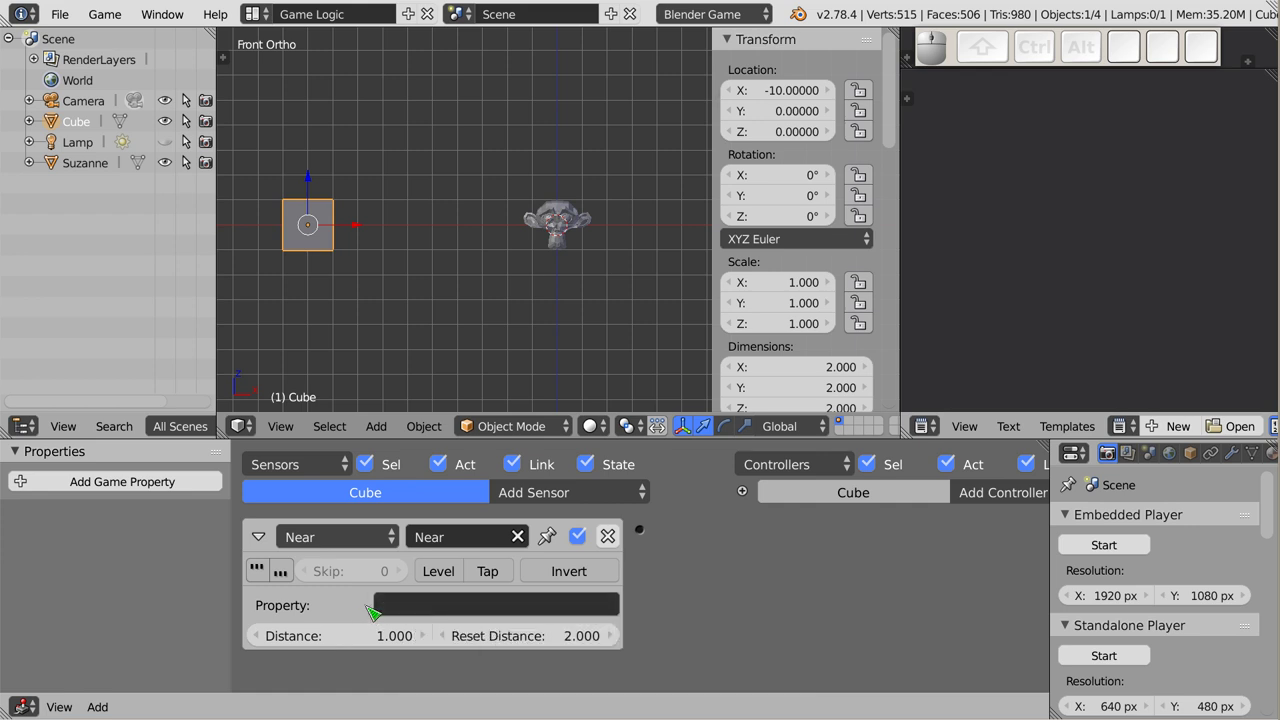
- Select Suzanne and make her Suzan game property a Boolean
left_click_drag(570, 231, 568, 229)
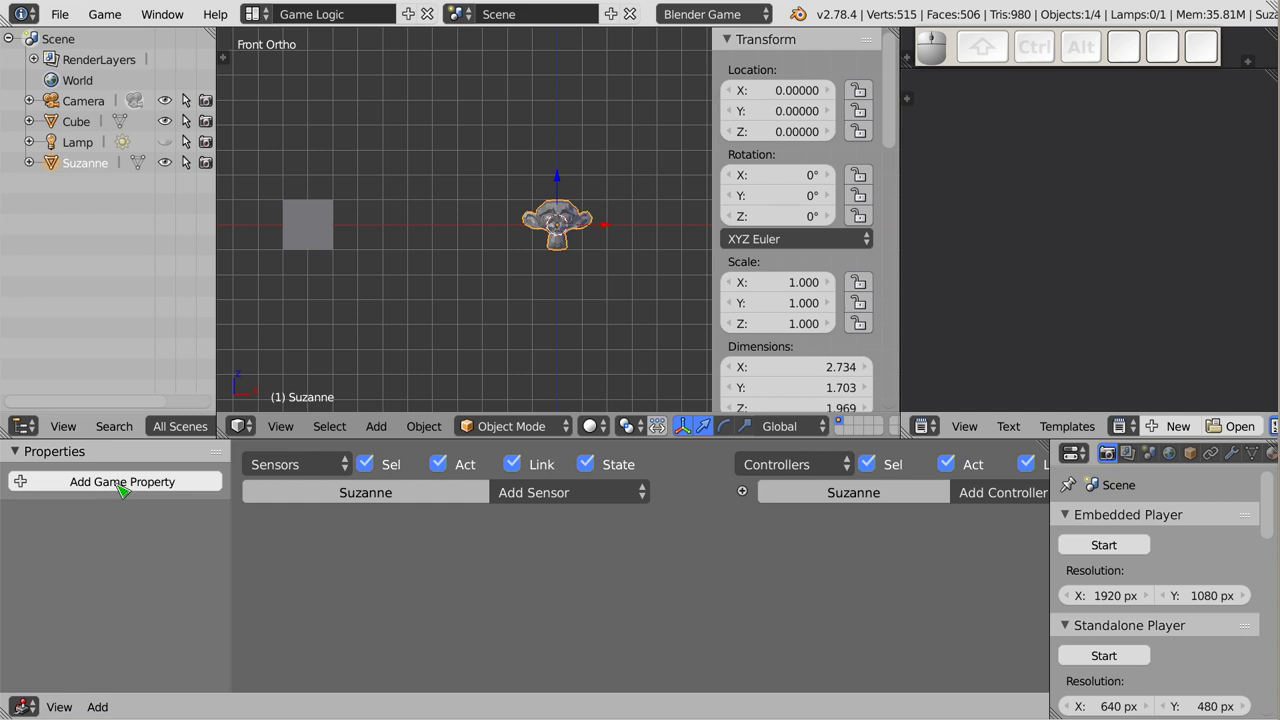
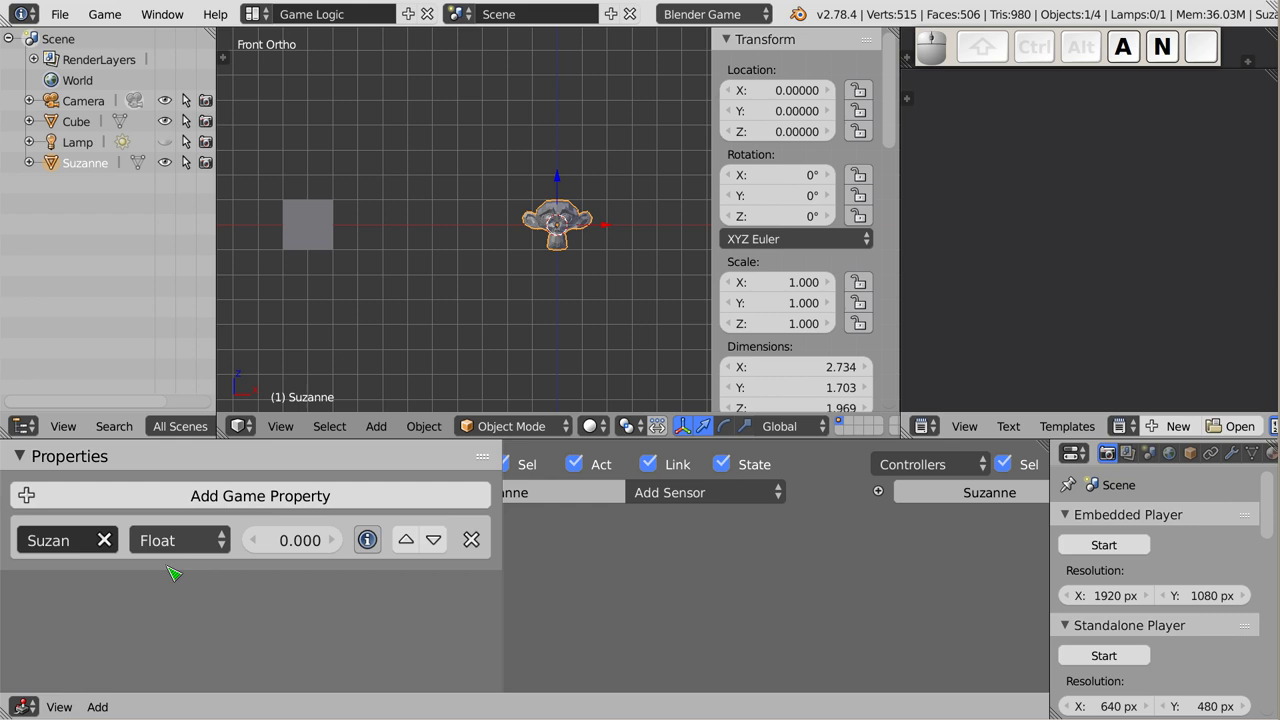
left_click(192, 548)
left_click(194, 419)
left_click_drag(204, 554, 323, 551)
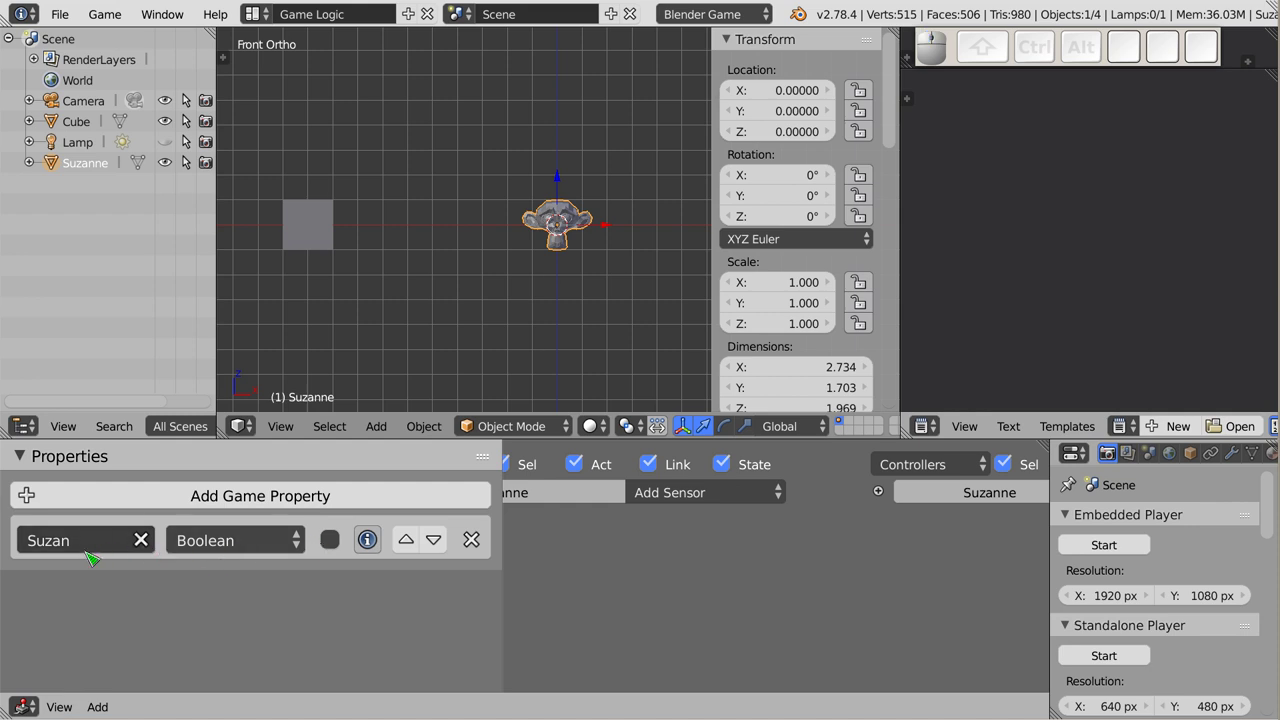
left_click(340, 551)
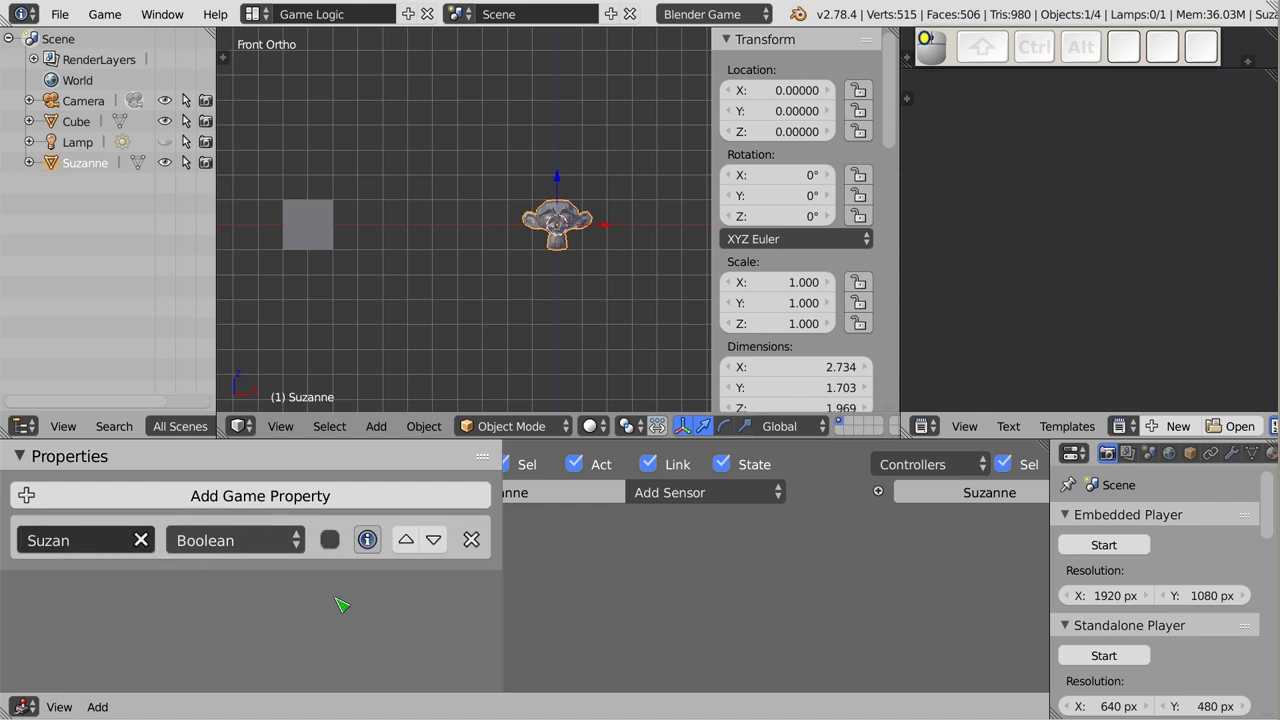
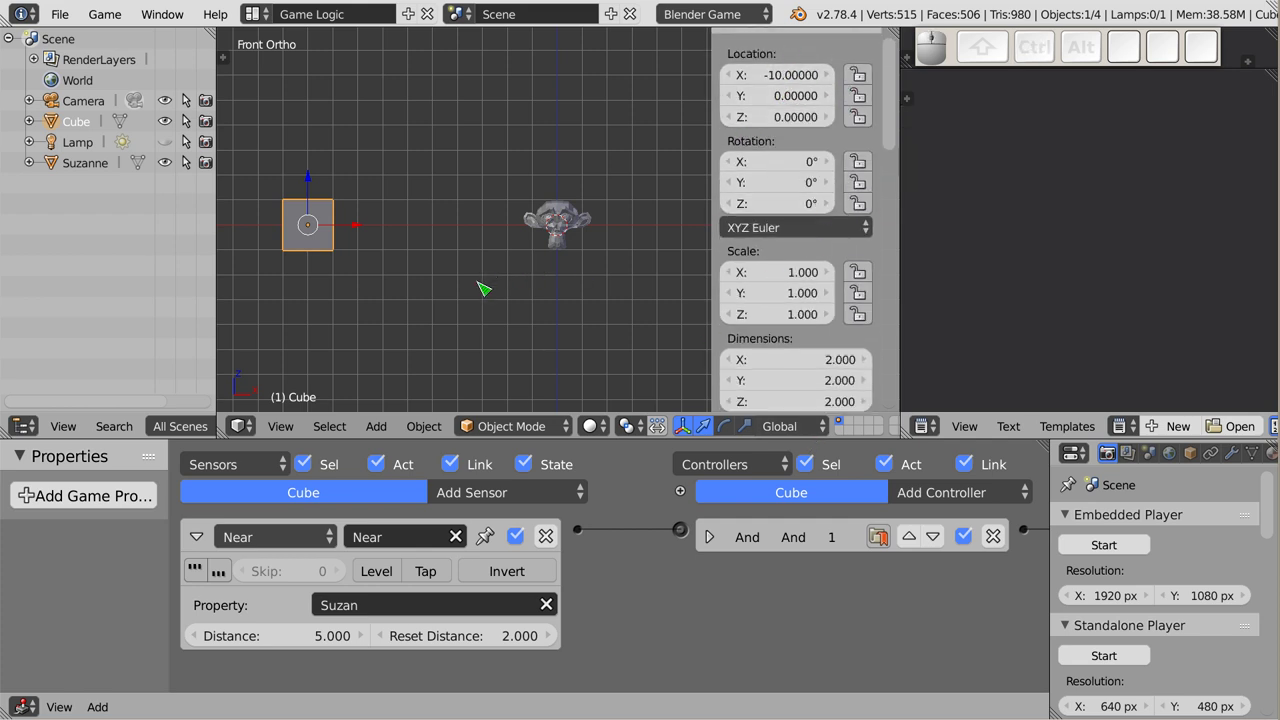
- Test-run the game, then move Suzanne closer to the cube at X -5
key("p")
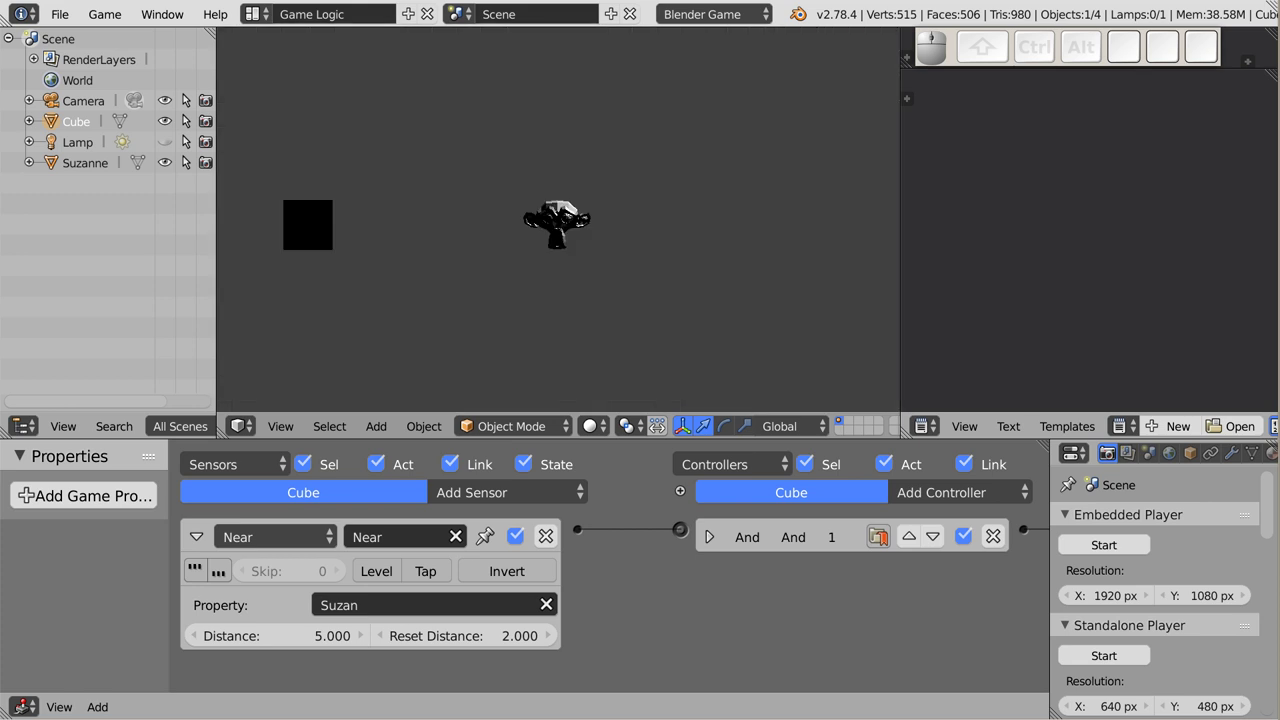
key("Escape")
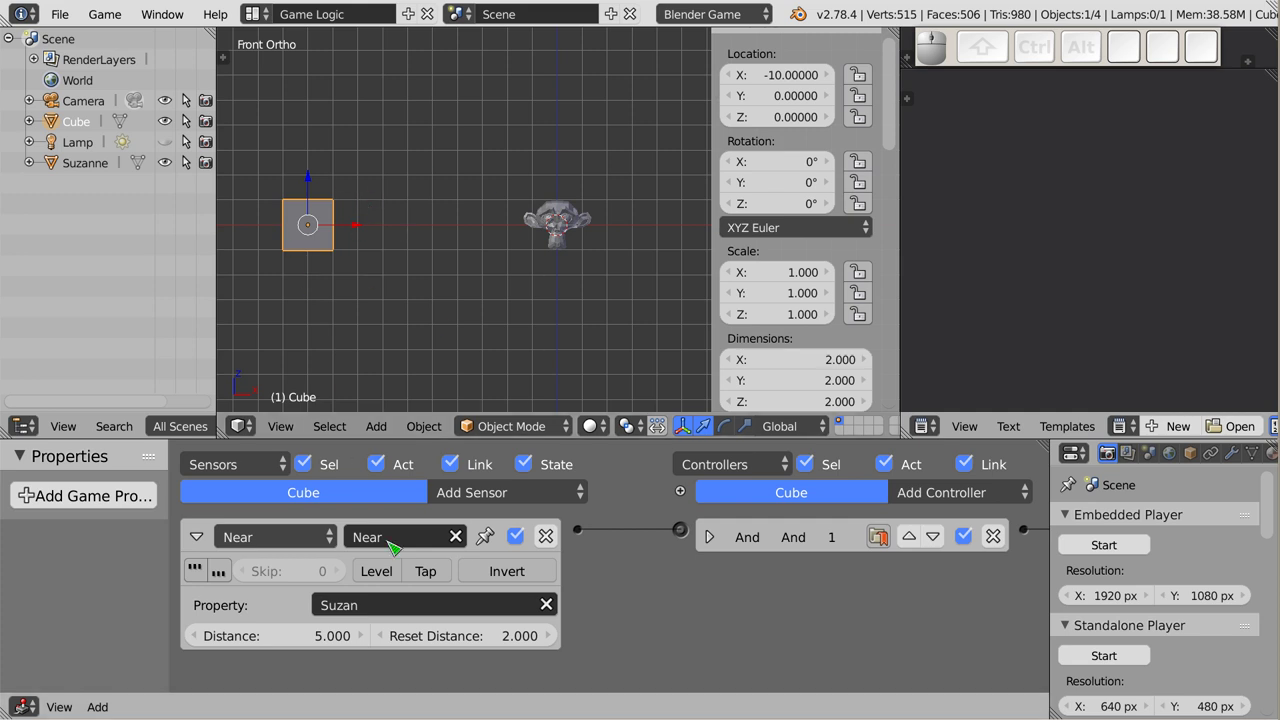
left_click_drag(572, 219, 613, 236)
left_click_drag(611, 231, 311, 238)
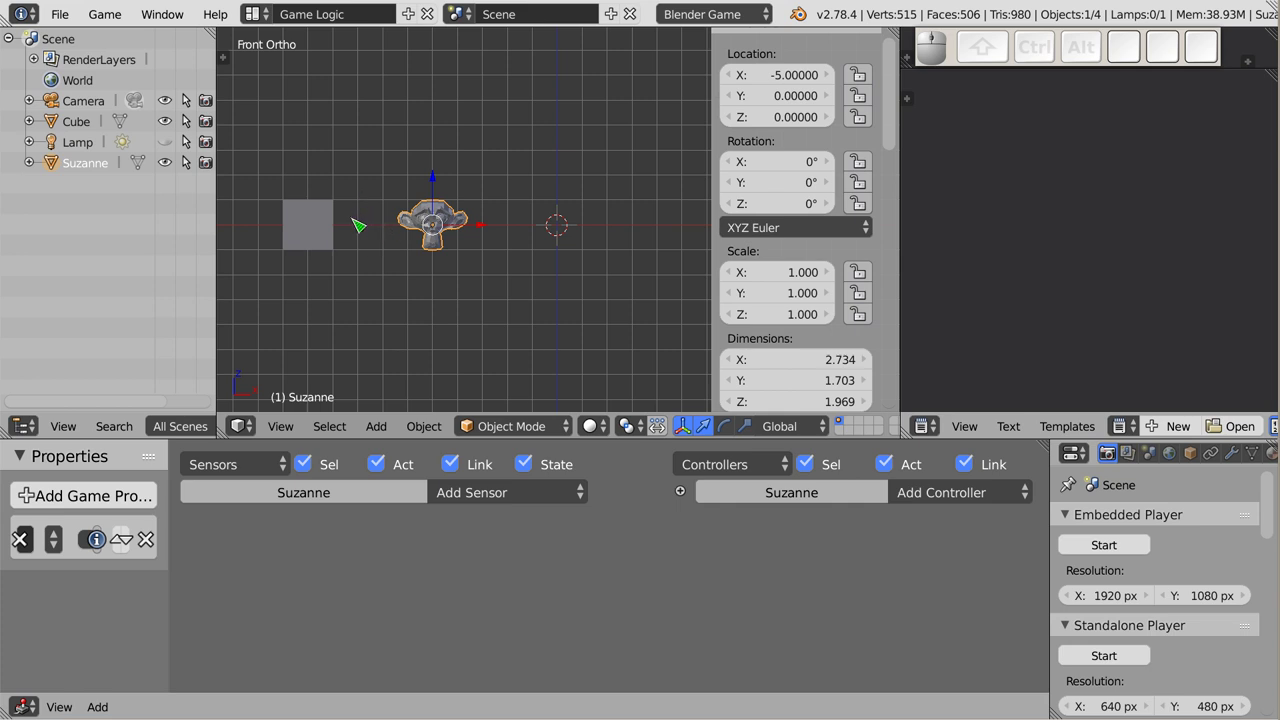
- Select the cube and run the game again to test the Near sensor
left_click_drag(335, 234, 326, 222)
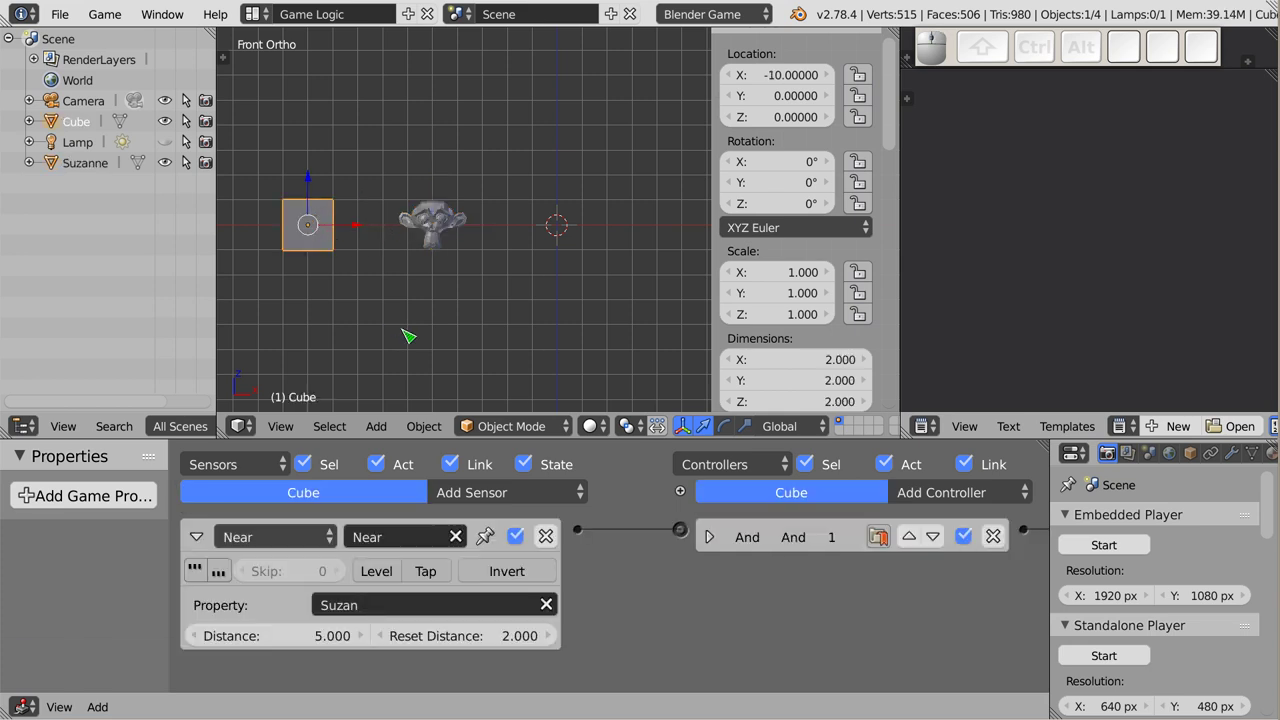
key("p")
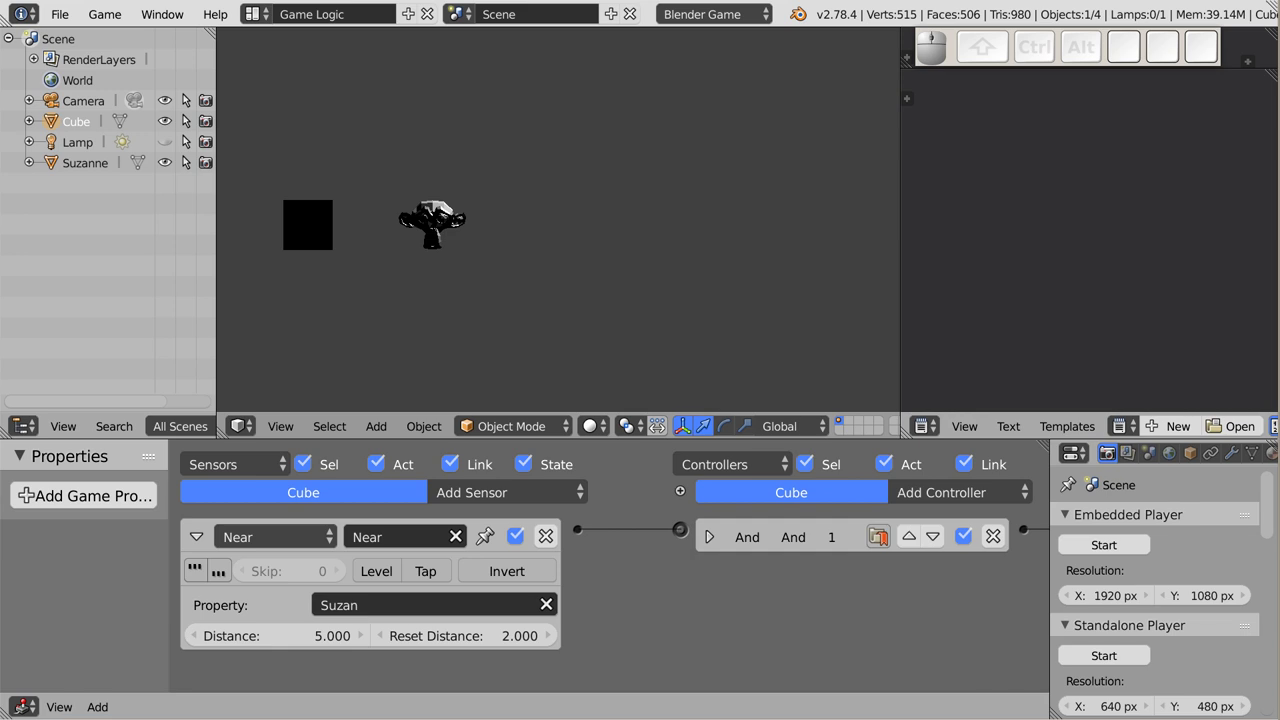
key("Escape")
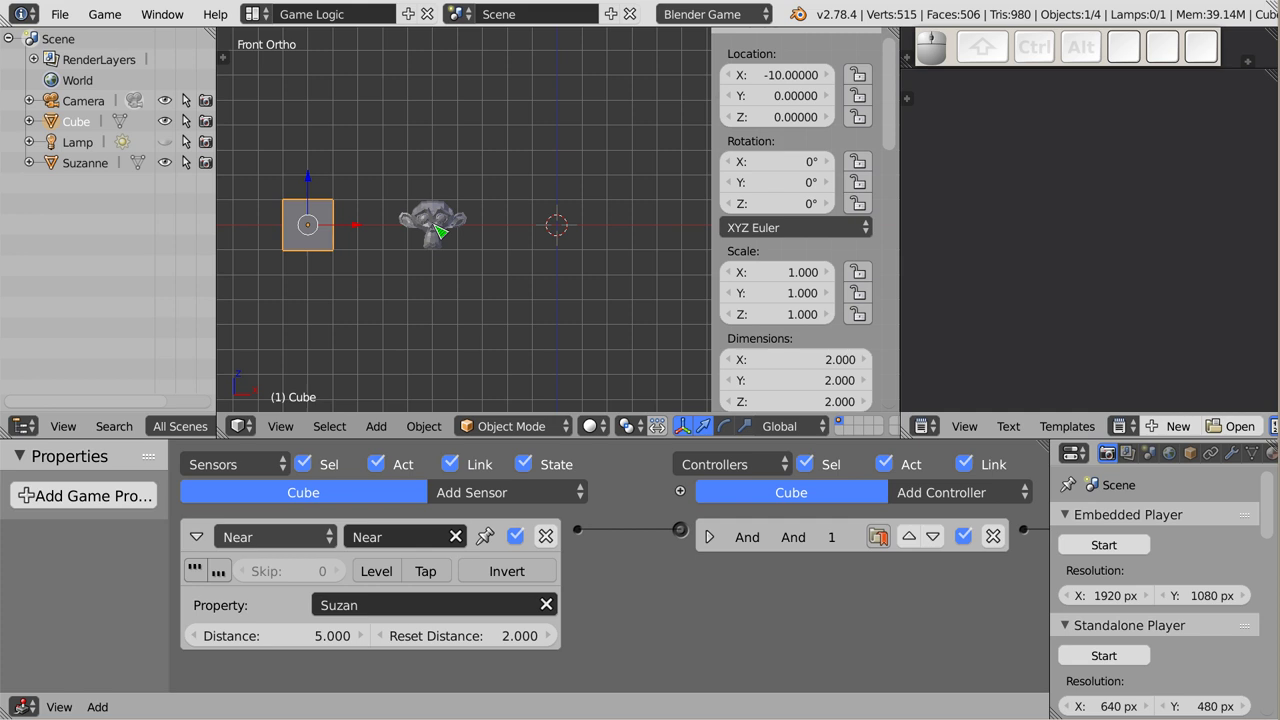
- Tick Actor in Suzanne's Physics settings so the Near sensor can detect her
right_click(447, 236)
middle_click(447, 236)
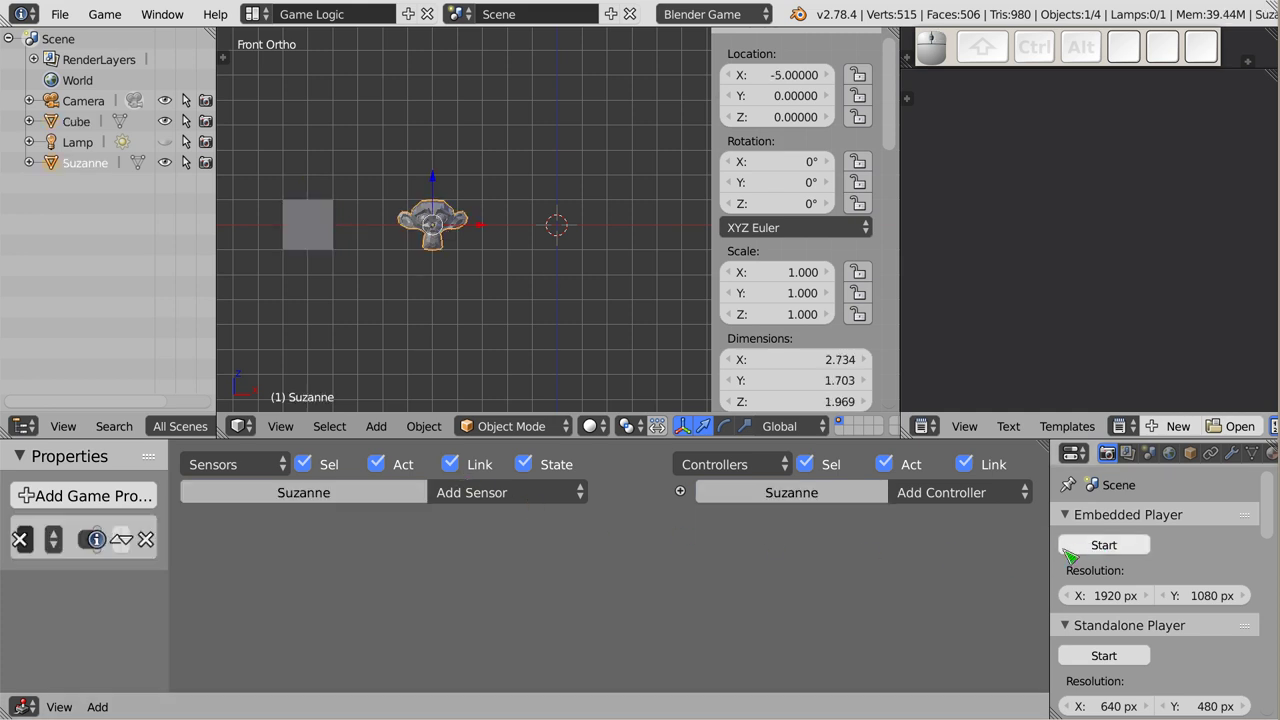
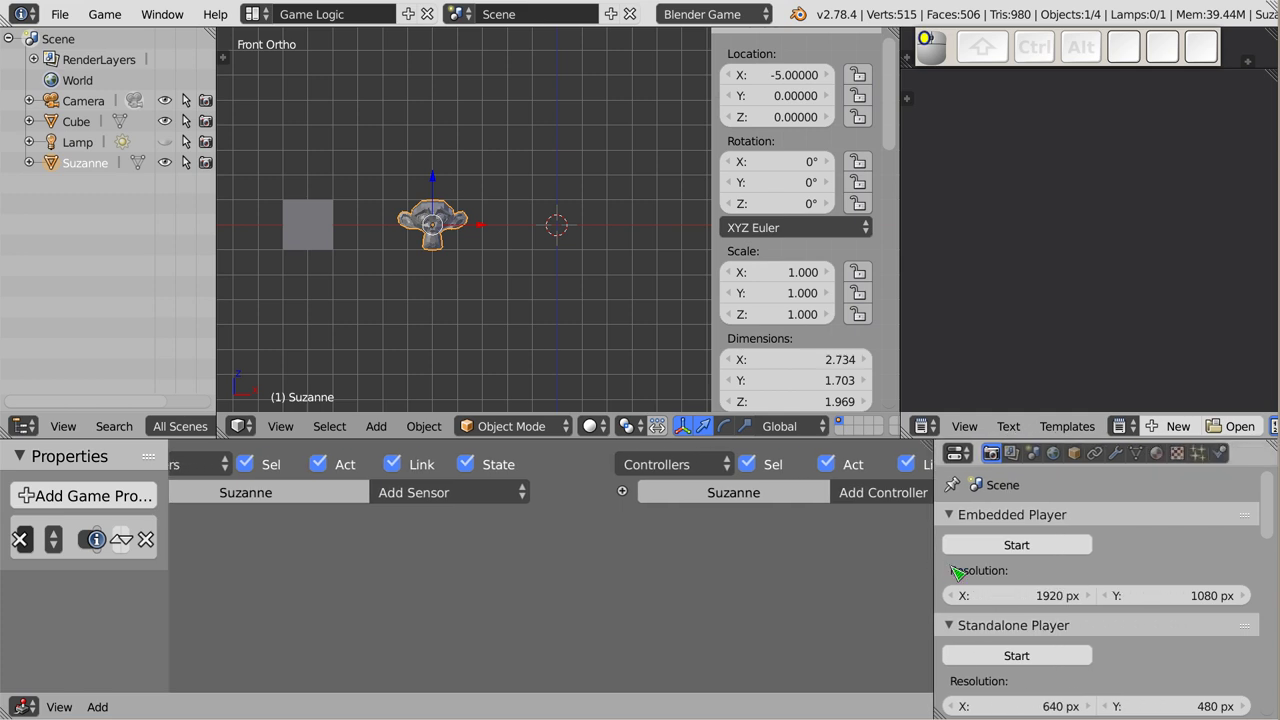
left_click(1229, 458)
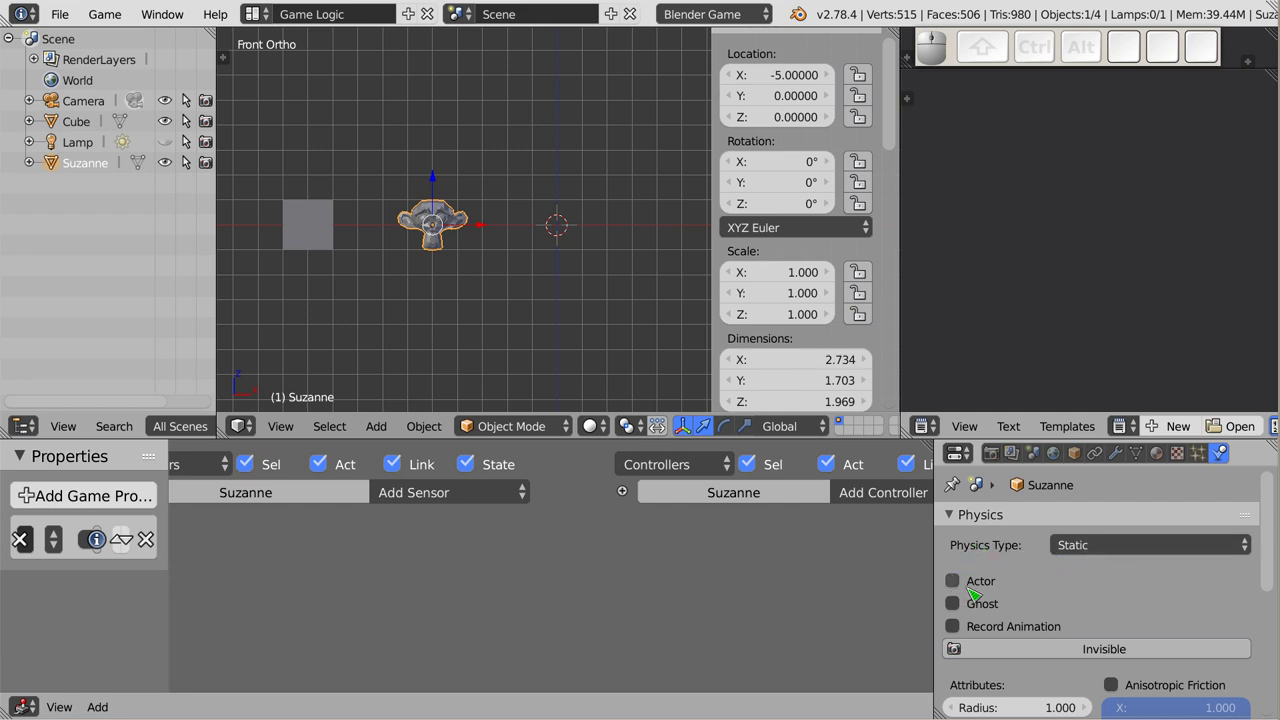
left_click_drag(1044, 614, 980, 572)
left_click(980, 572)
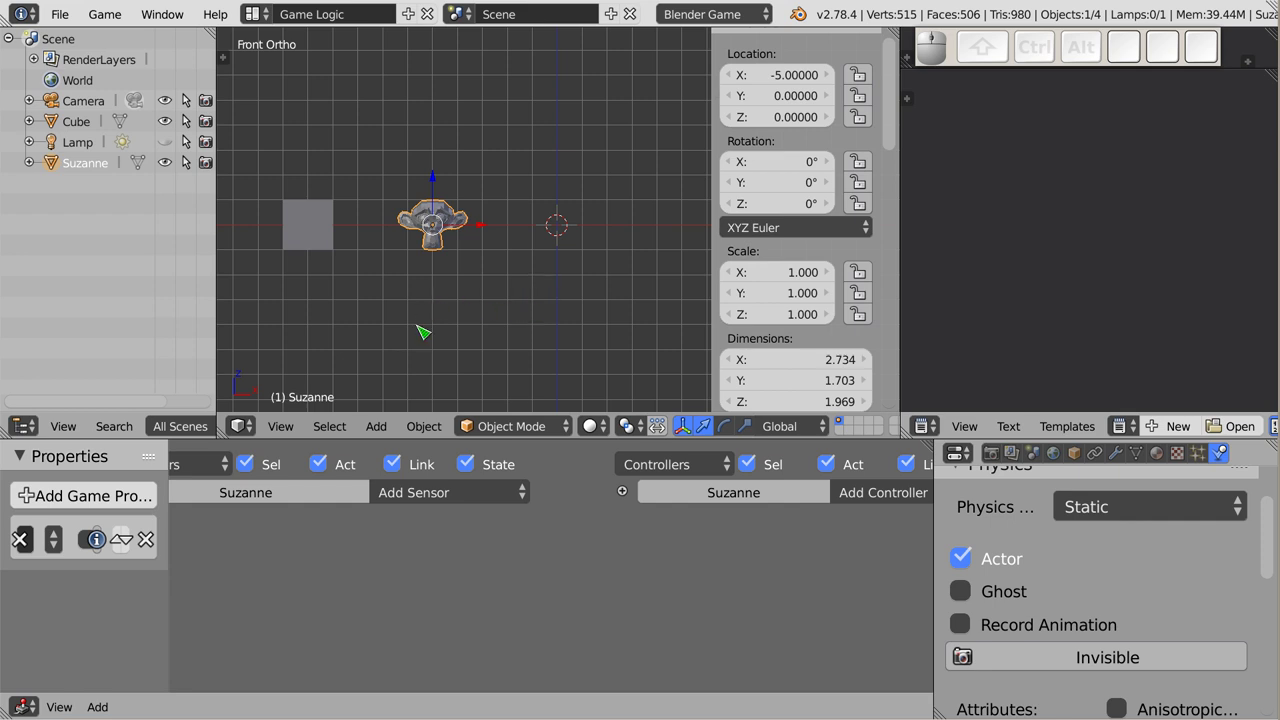
- Test-run the game and reselect the cube
key("p")
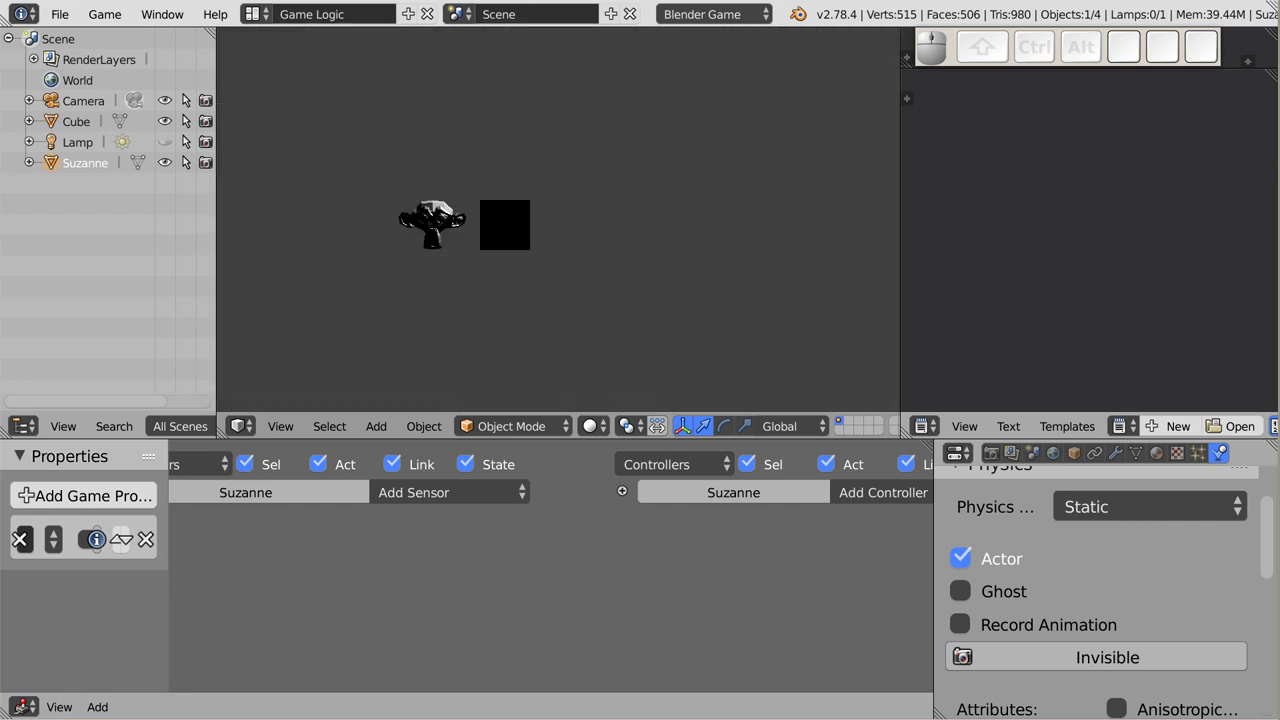
key("Escape")
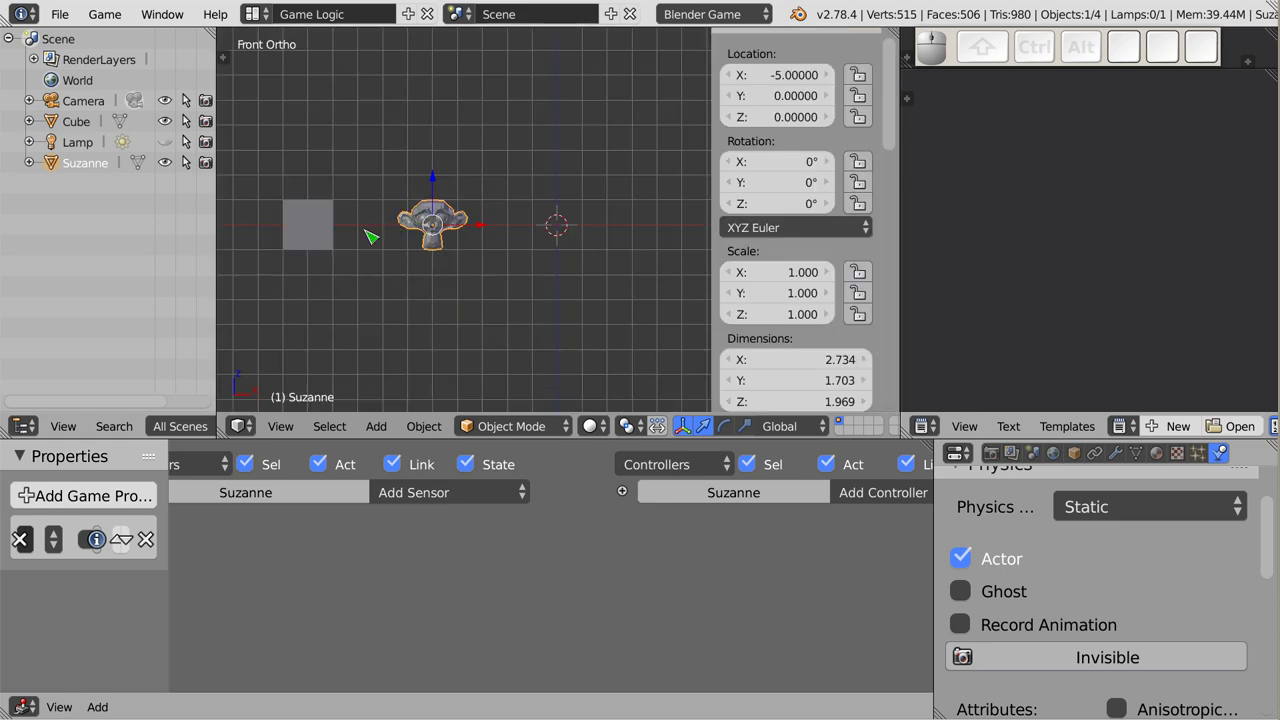
left_click_drag(319, 250, 391, 228)
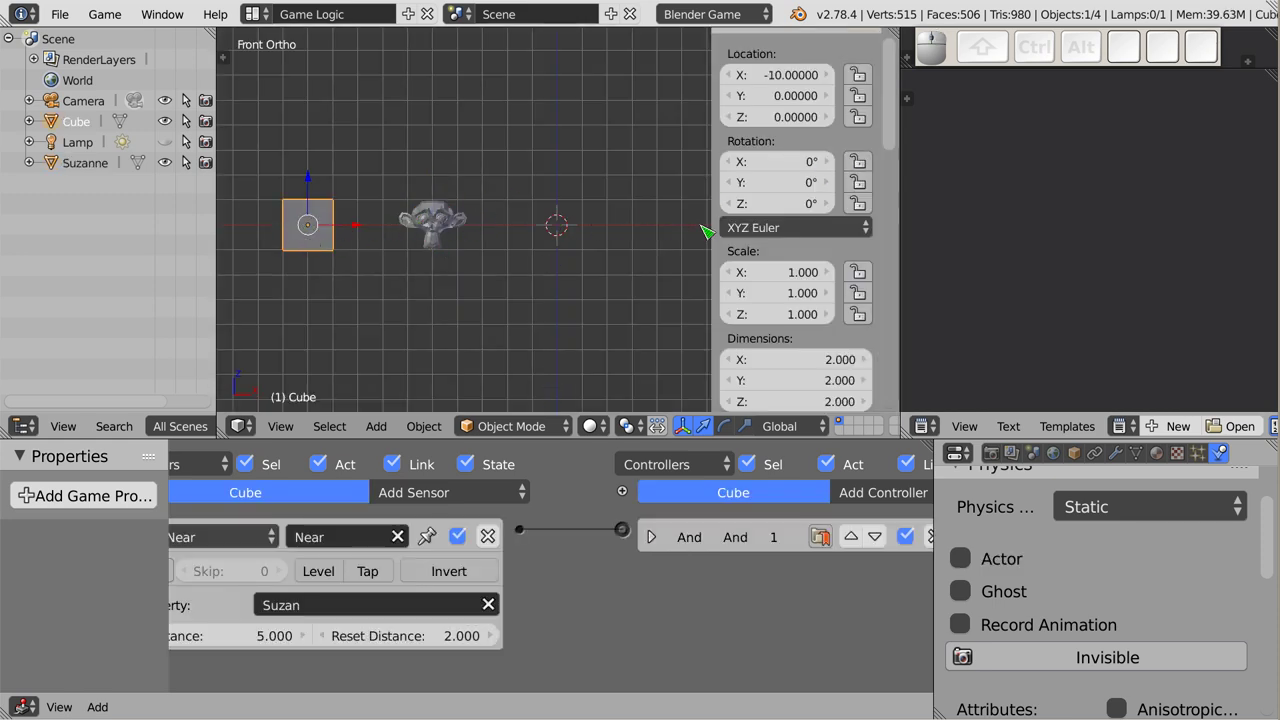
left_click_drag(842, 589, 734, 615)
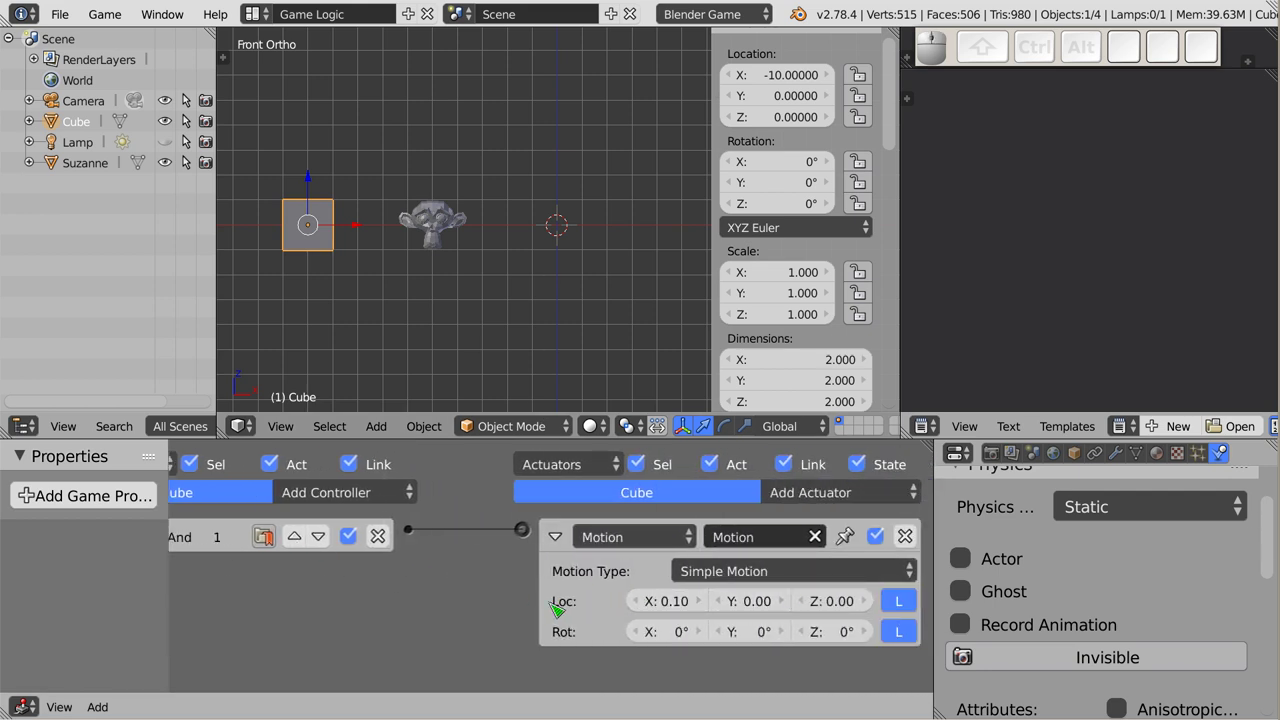
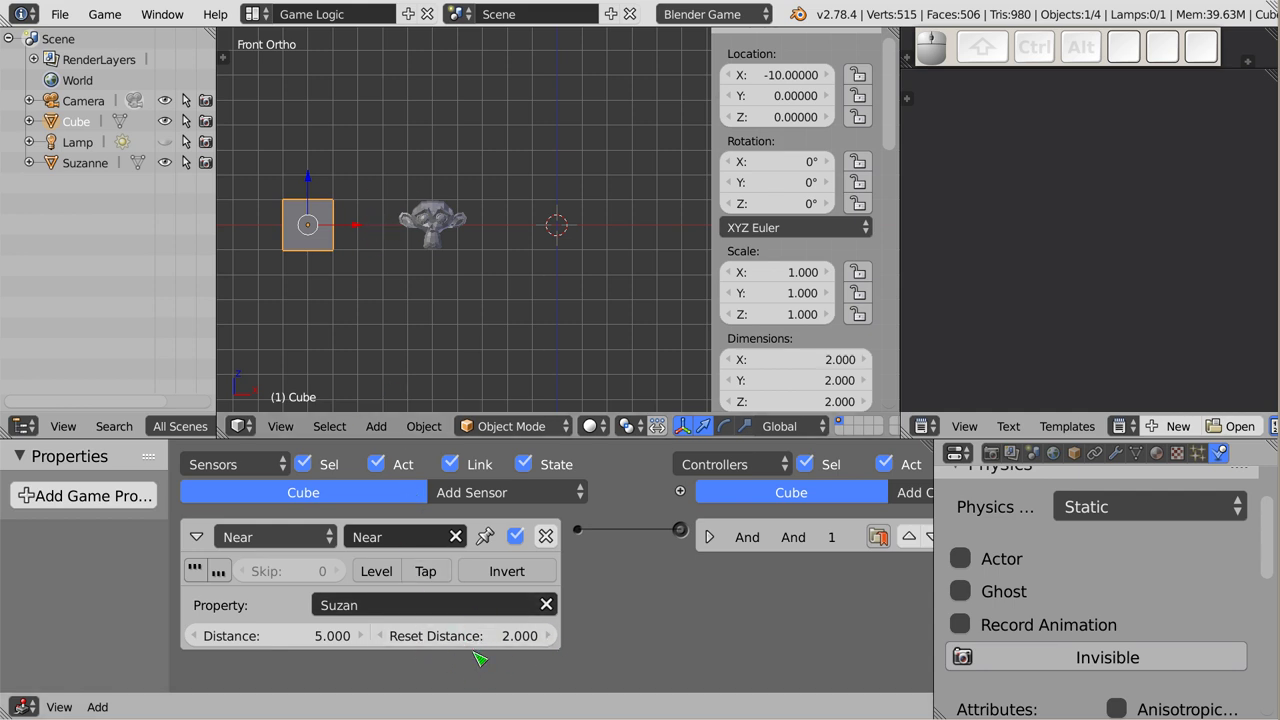
- Add a plane and rotate it 90 degrees about X into a diamond marker
scroll("down", 3)
left_click_drag(338, 294, 480, 297)
key("shift+a")
left_click(556, 298)
key("r")
key("x")
key("9")
key("0")
key("Return")
key("r")
left_click(647, 228)
- Shrink the diamond marker and move it above the scene at Z 3
key("s")
key("x")
key("x")
key("Escape")
key("s")
key("x")
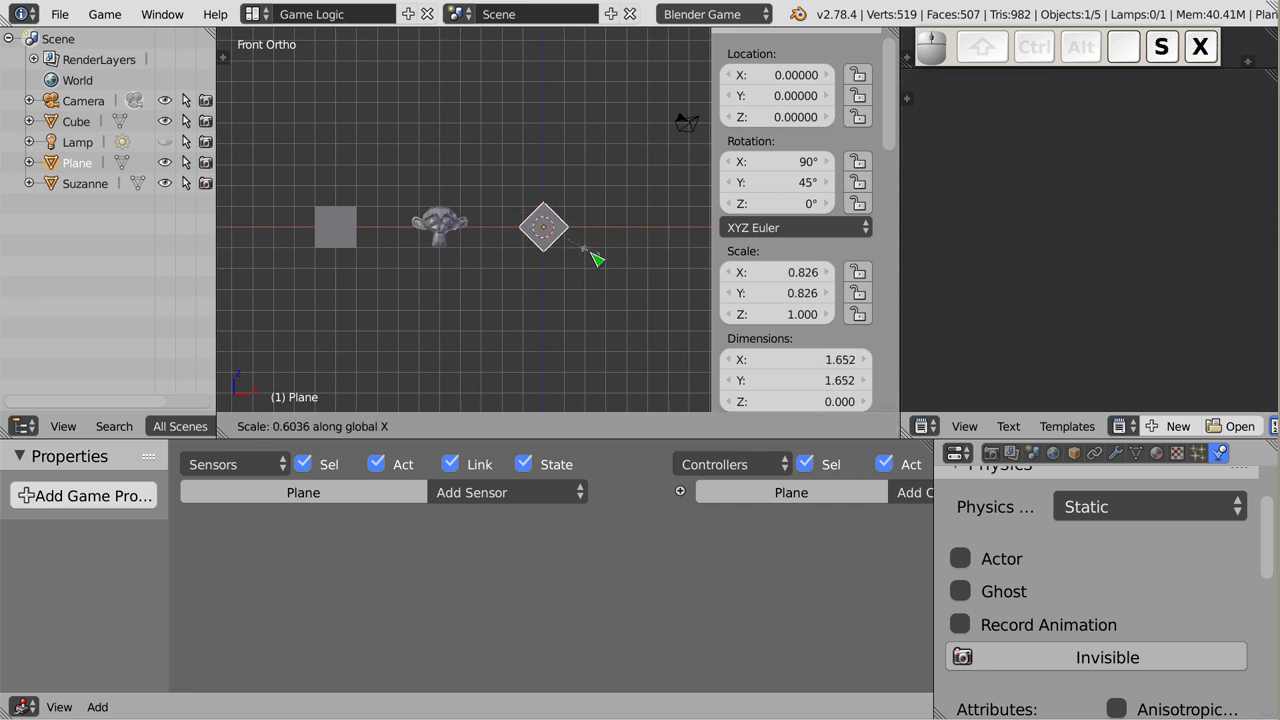
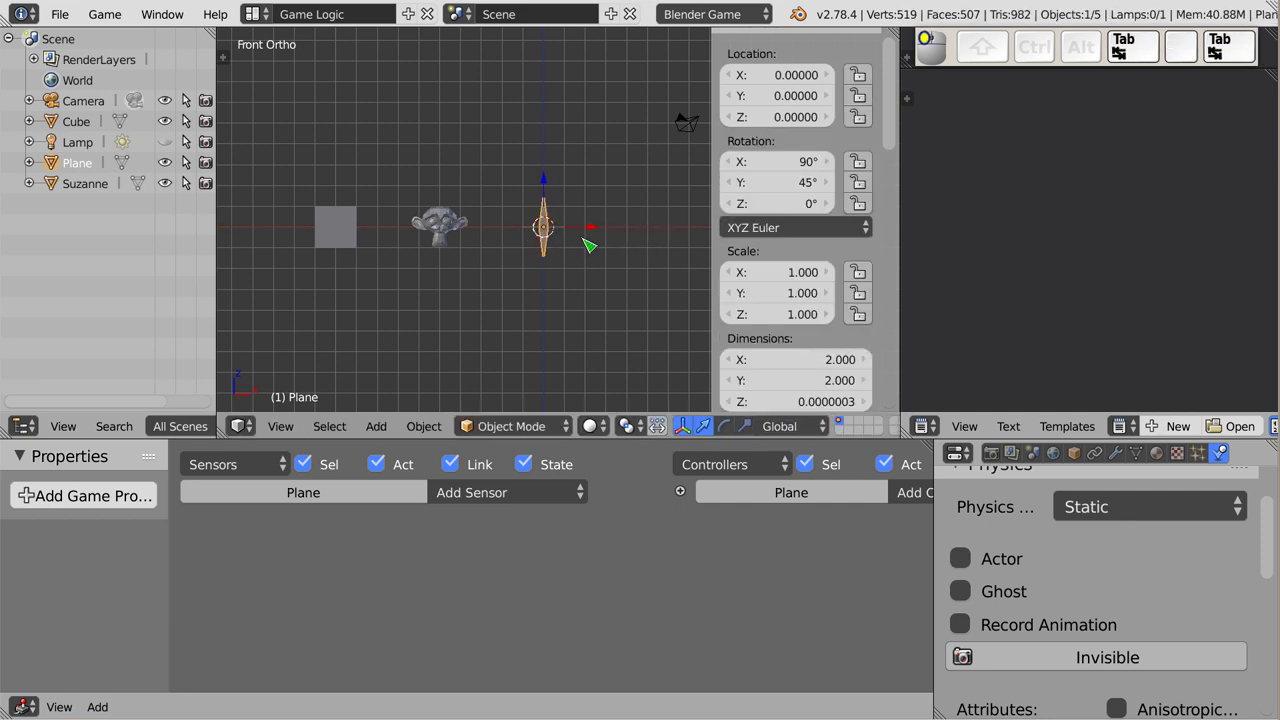
left_click_drag(549, 190, 516, 168)
- Duplicate large markers along X and make a smaller 0.367-scale marker between them
key("ctrl+shift+d")
key("ctrl+shift+x")
left_click(370, 176)
key("d")
key("x")
left_click(469, 193)
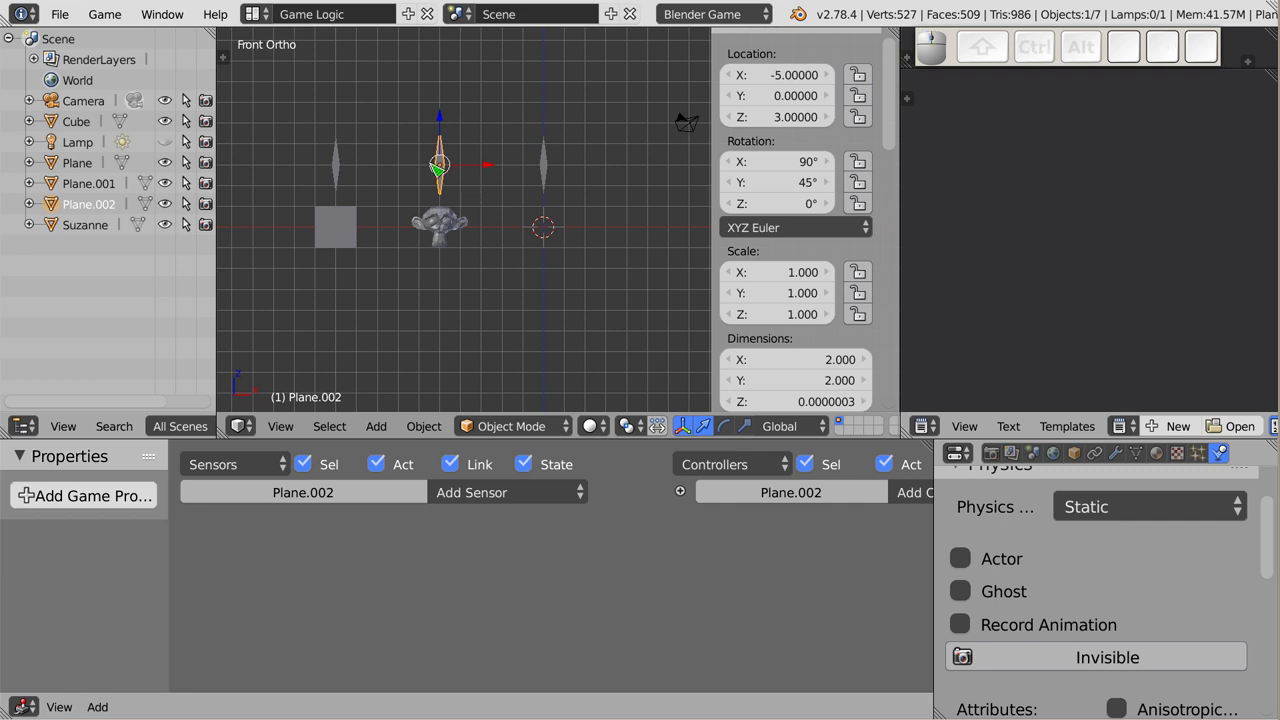
key("s")
left_click(505, 193)
key("ctrl+shift+z")
key("shift+d")
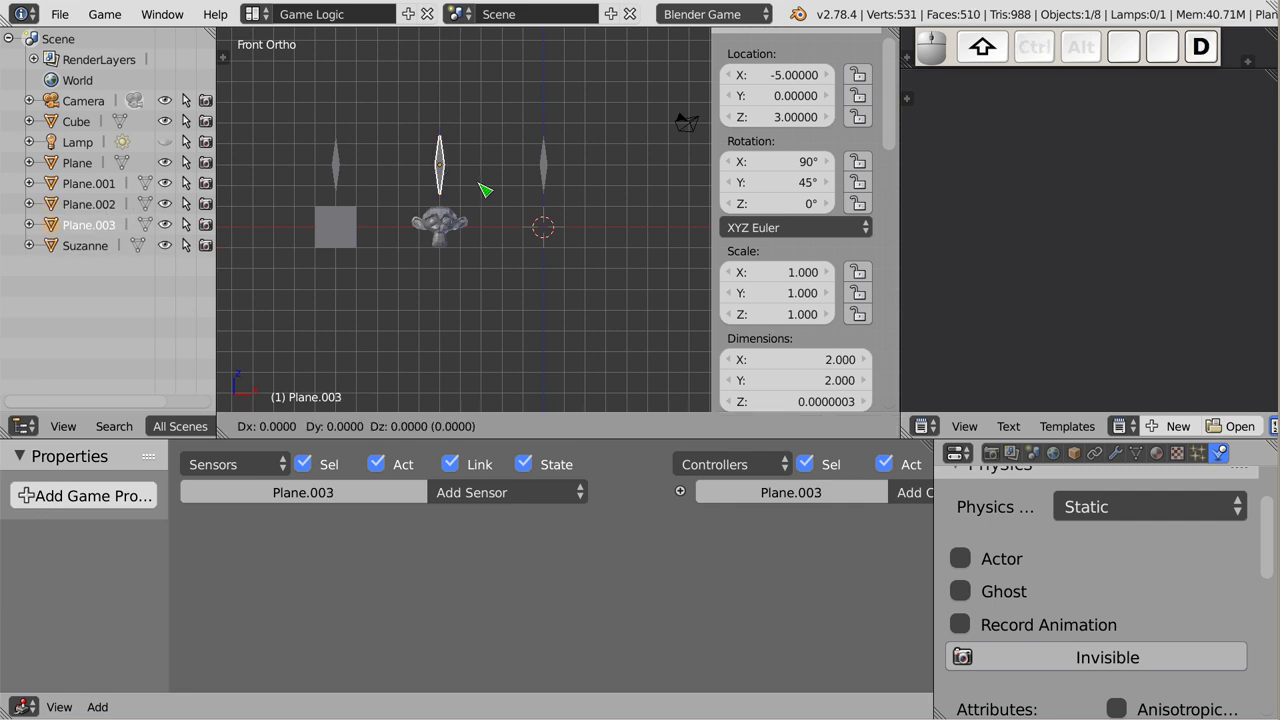
left_click(507, 190)
key("s")
left_click(515, 192)
- Duplicate the small marker along X to complete the row of nine planes above the scene
key("d")
key("x")
left_click(549, 197)
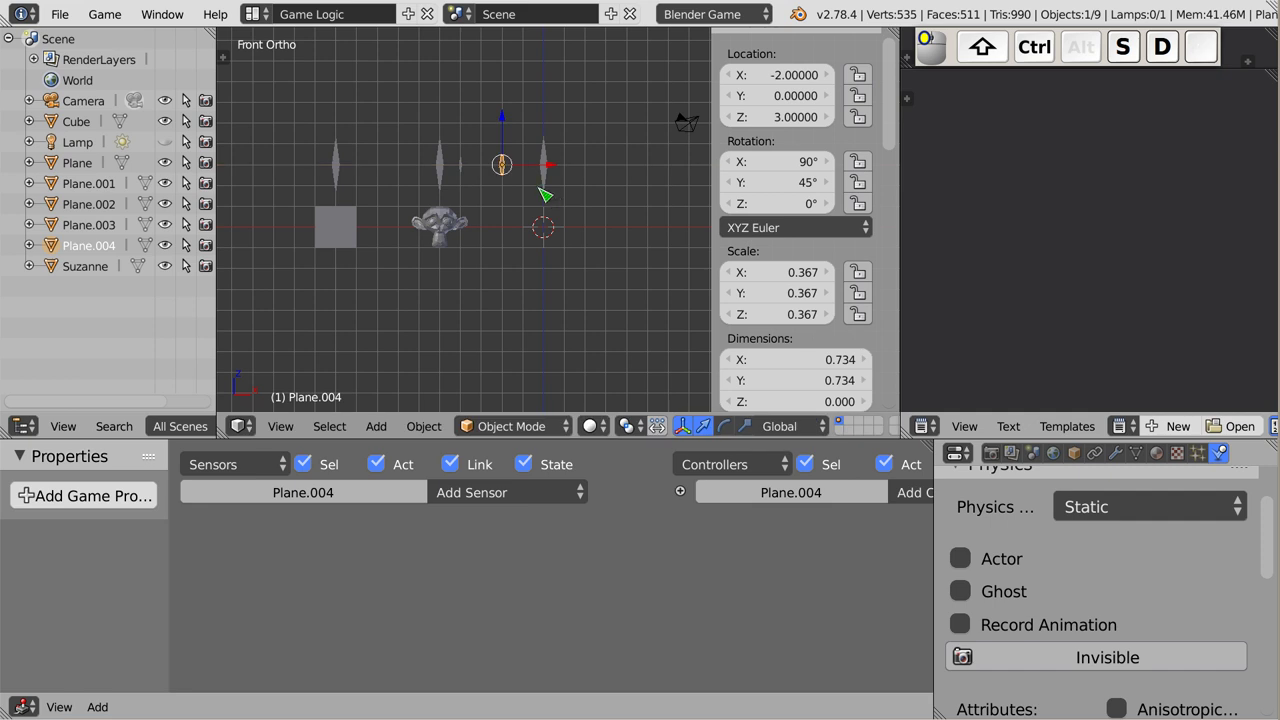
key("z")
left_click(514, 171)
key("Escape")
key("shift+d")
key("x")
left_click(531, 184)
key("r")
key("r")
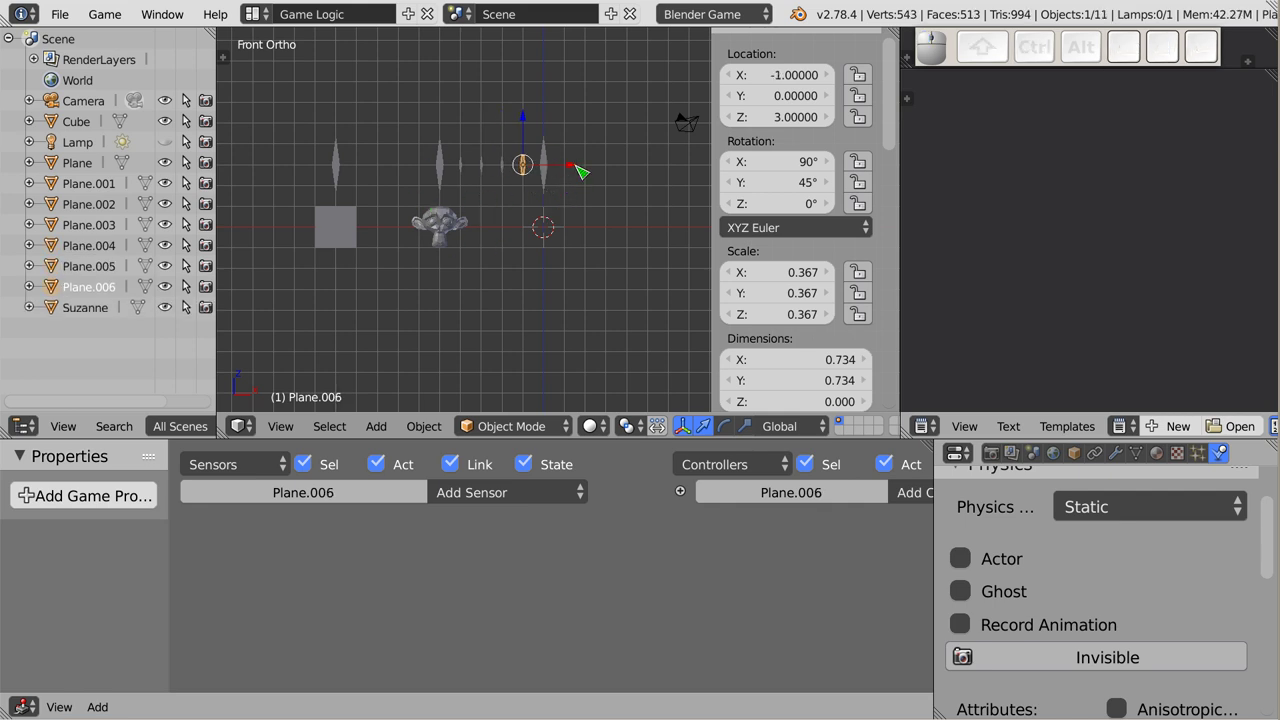
key("shift+d")
left_click(630, 181)
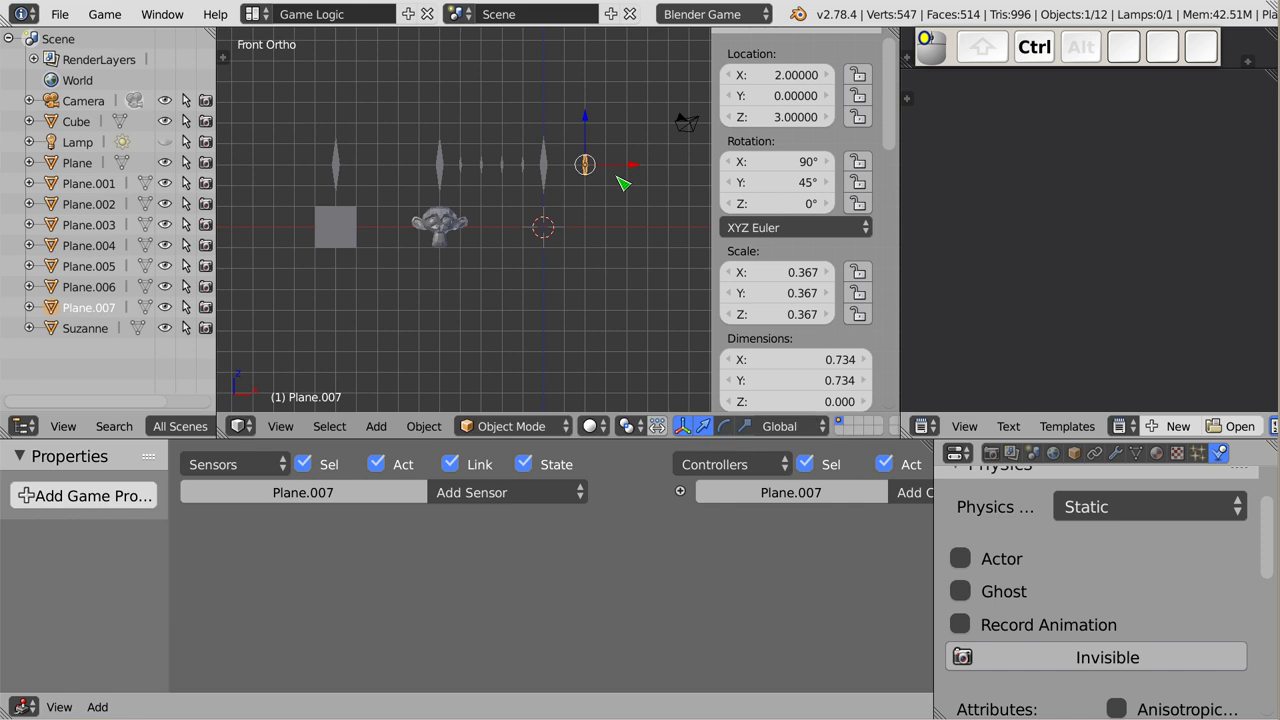
key("ctrl+shift+d")
key("x")
left_click(607, 186)
key("a")
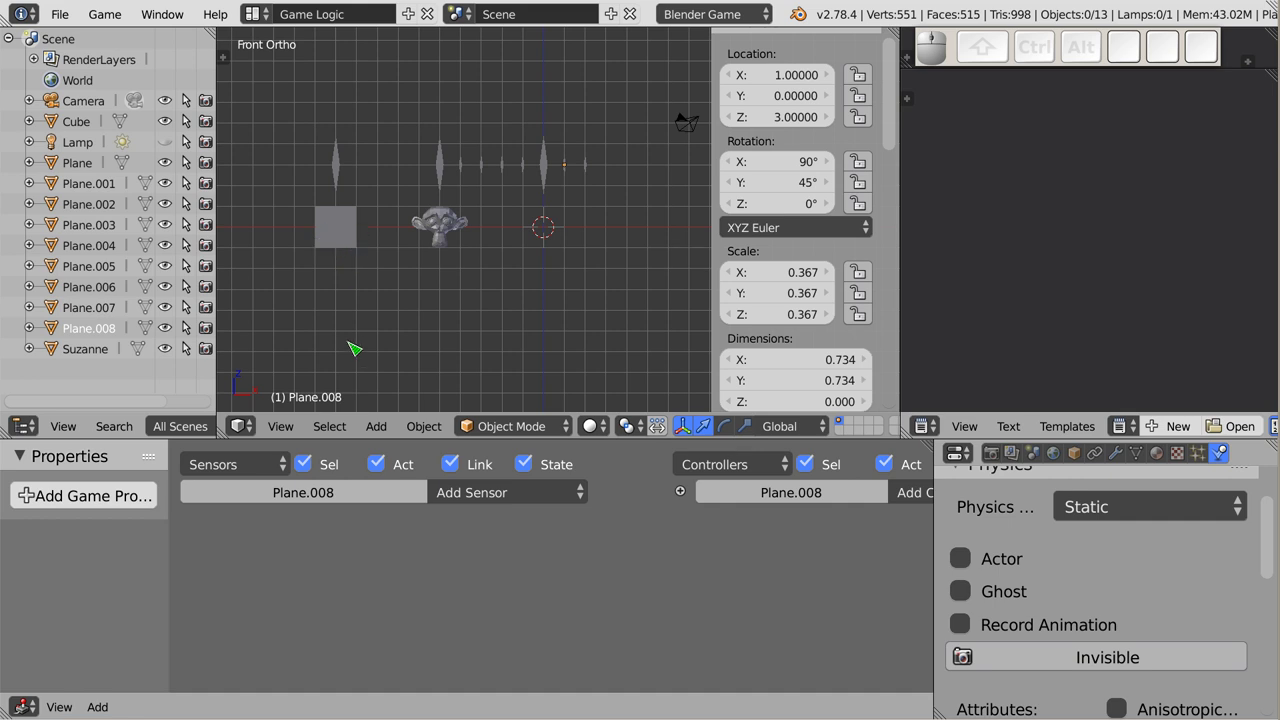
middle_click(357, 227)
- Test-run the game with the cube selected, then drag the cube to Suzanne's right near X 1.58
right_click(362, 230)
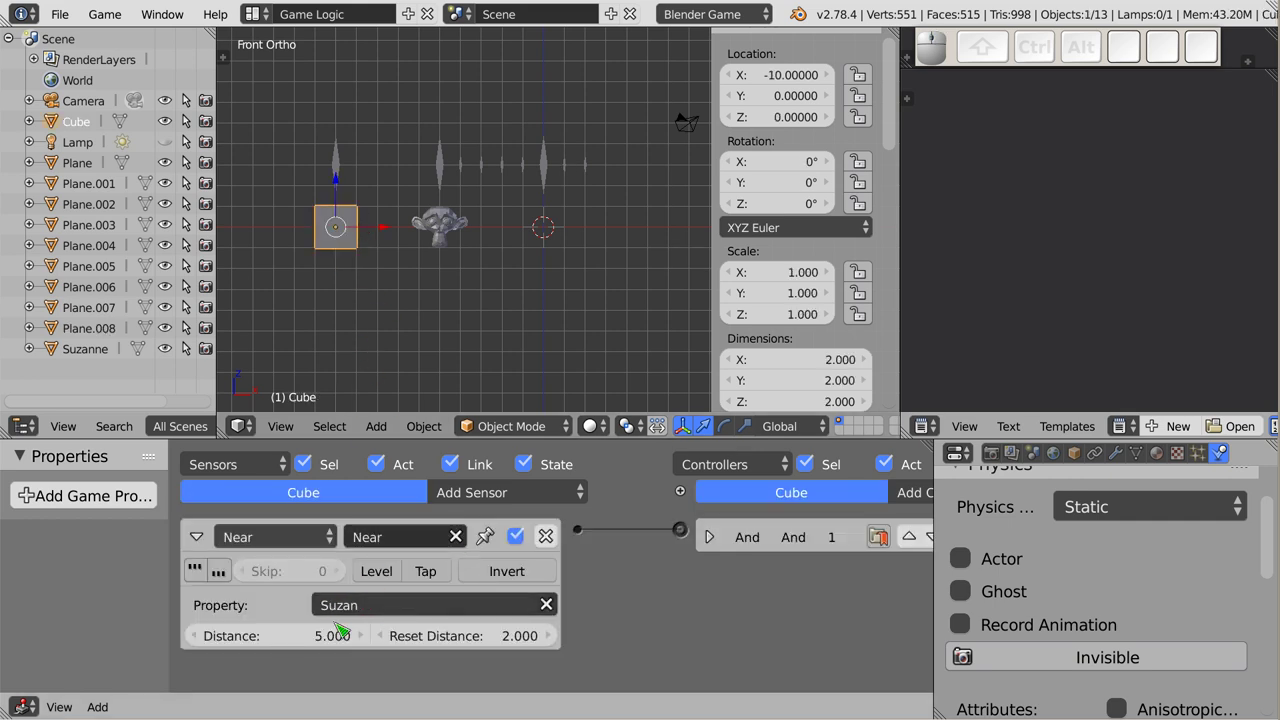
key("p")
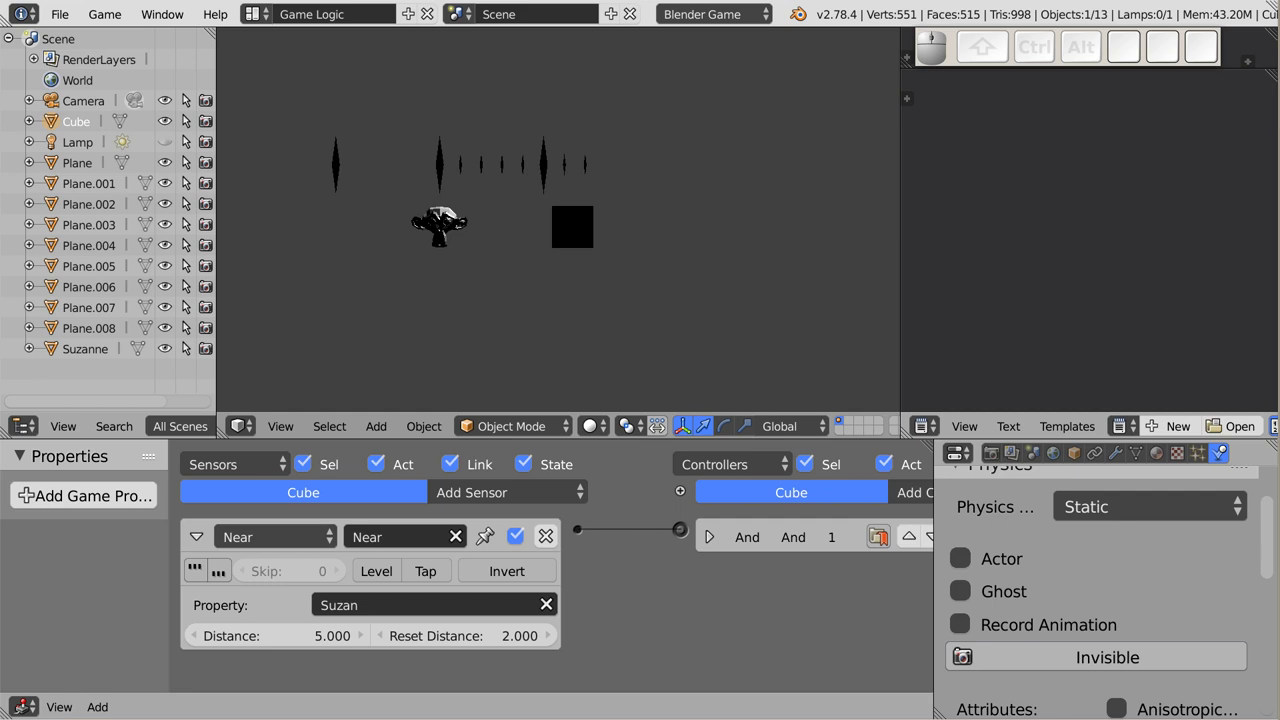
key("Escape")
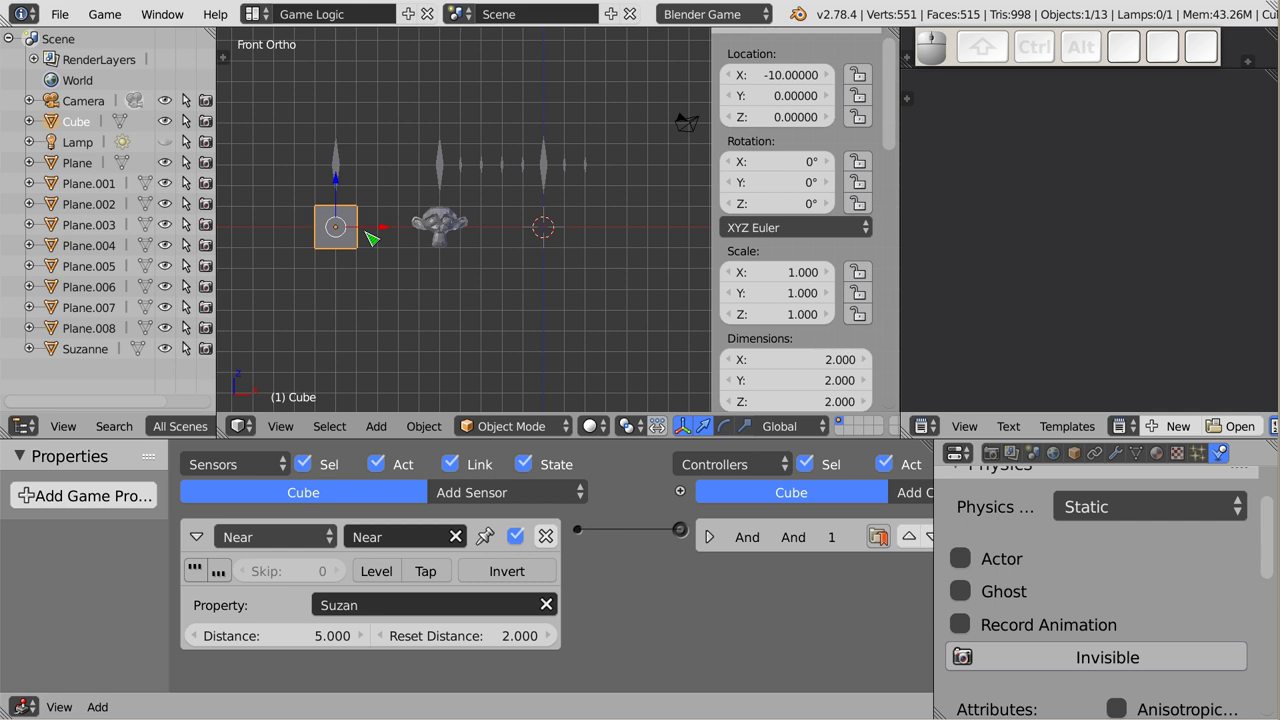
key("g")
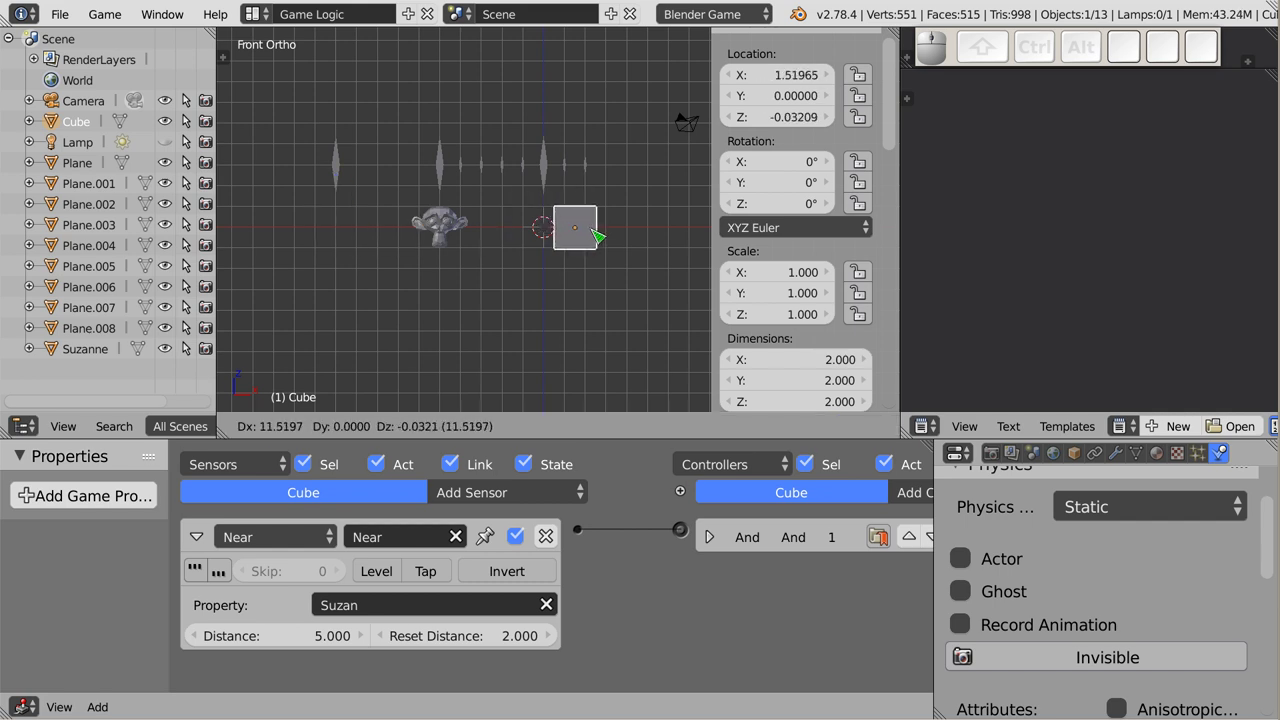
left_click(596, 235)
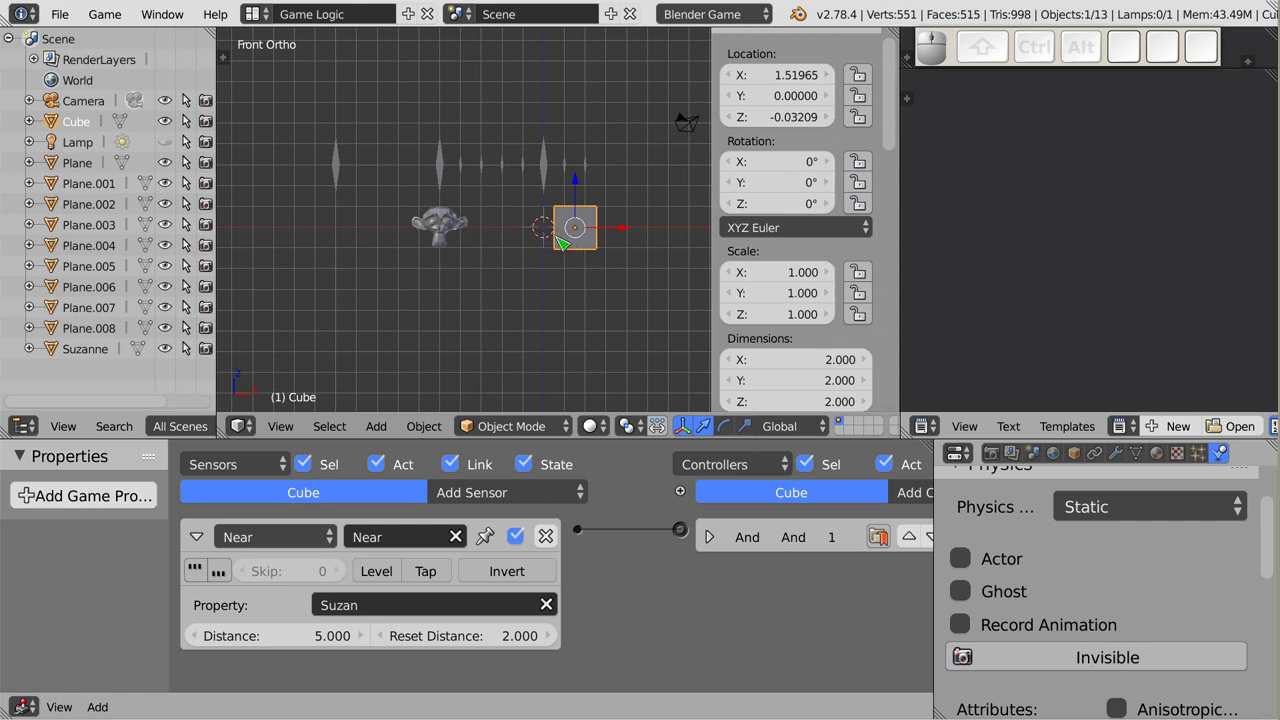
key("g")
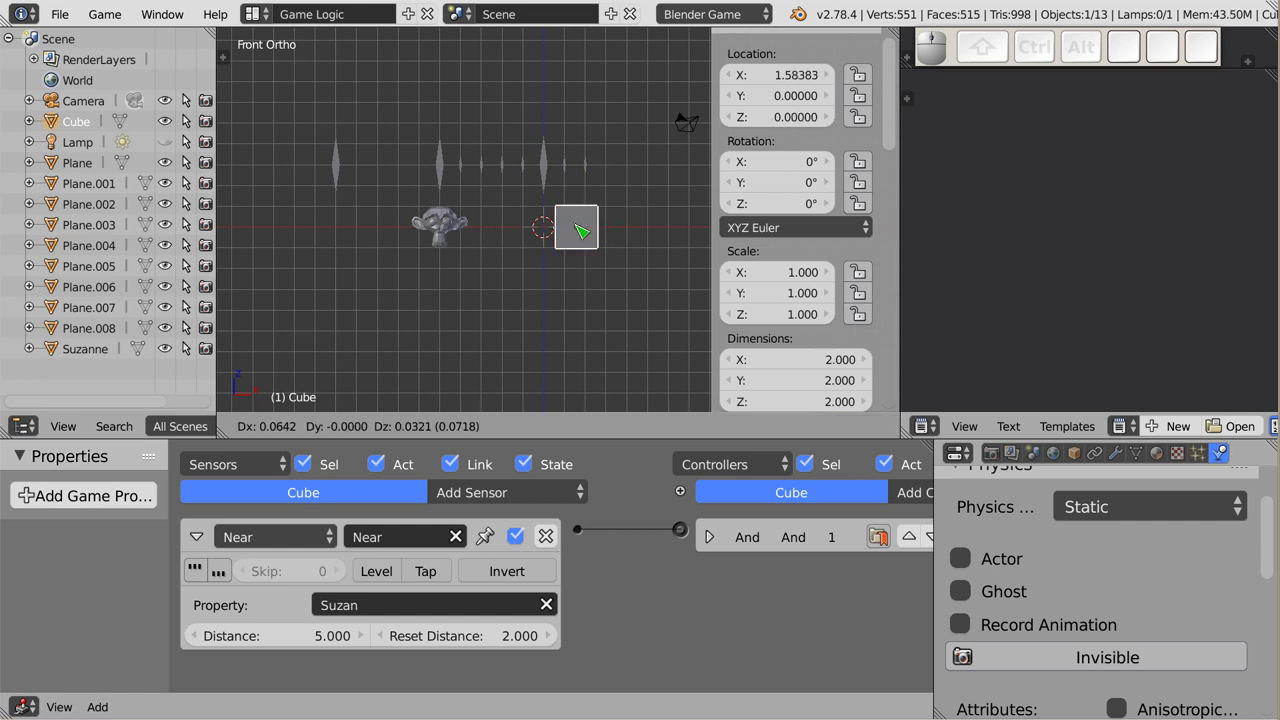
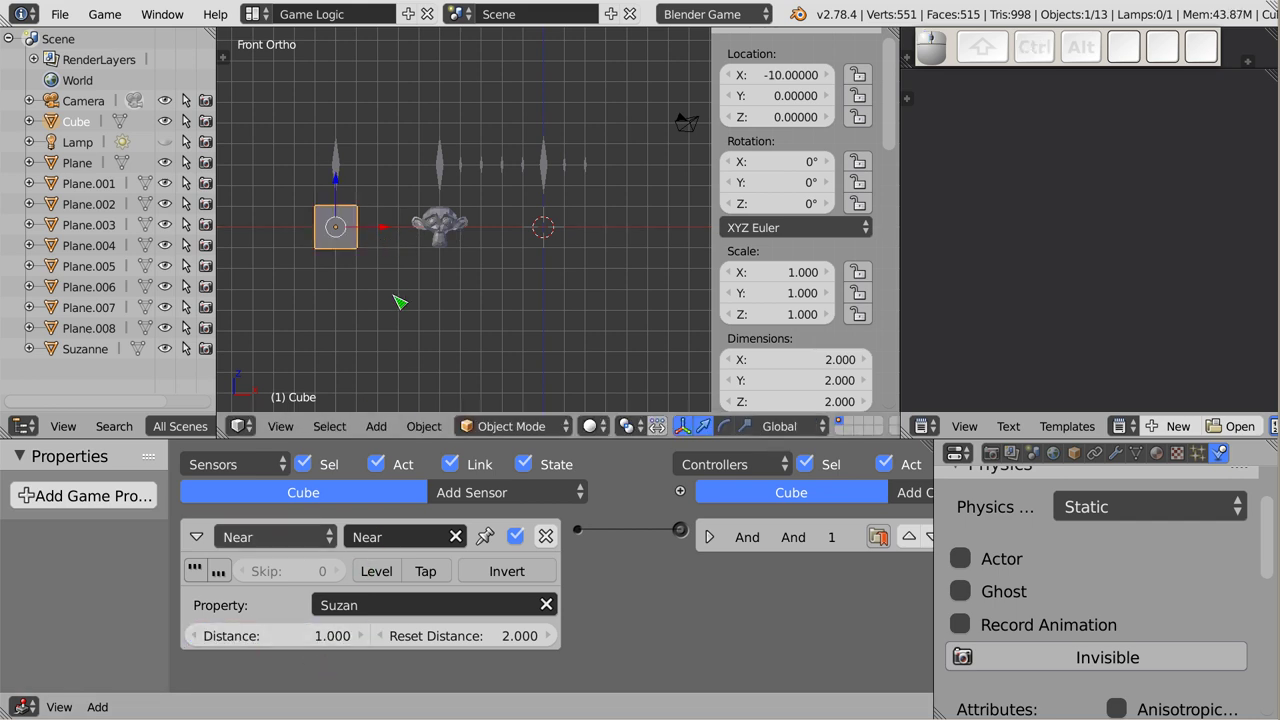
- Run the game twice with Near Distance 4 to watch how far the cube travels past Suzanne
key("p")
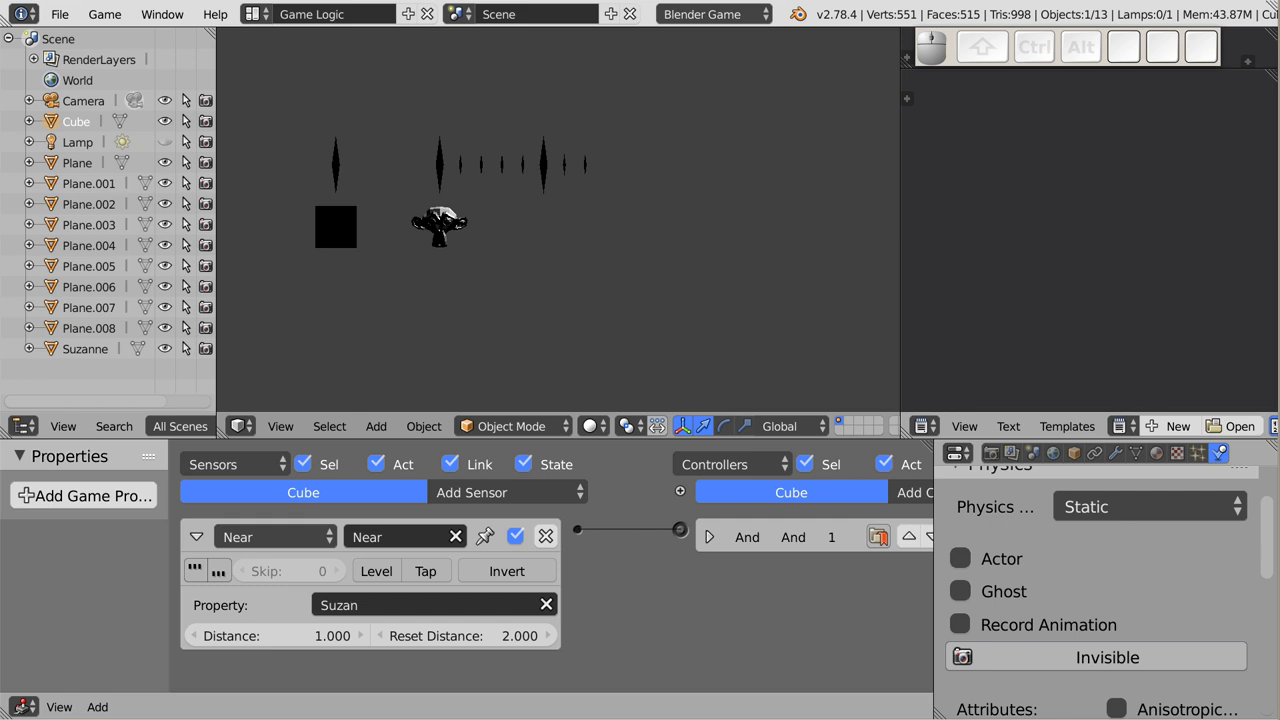
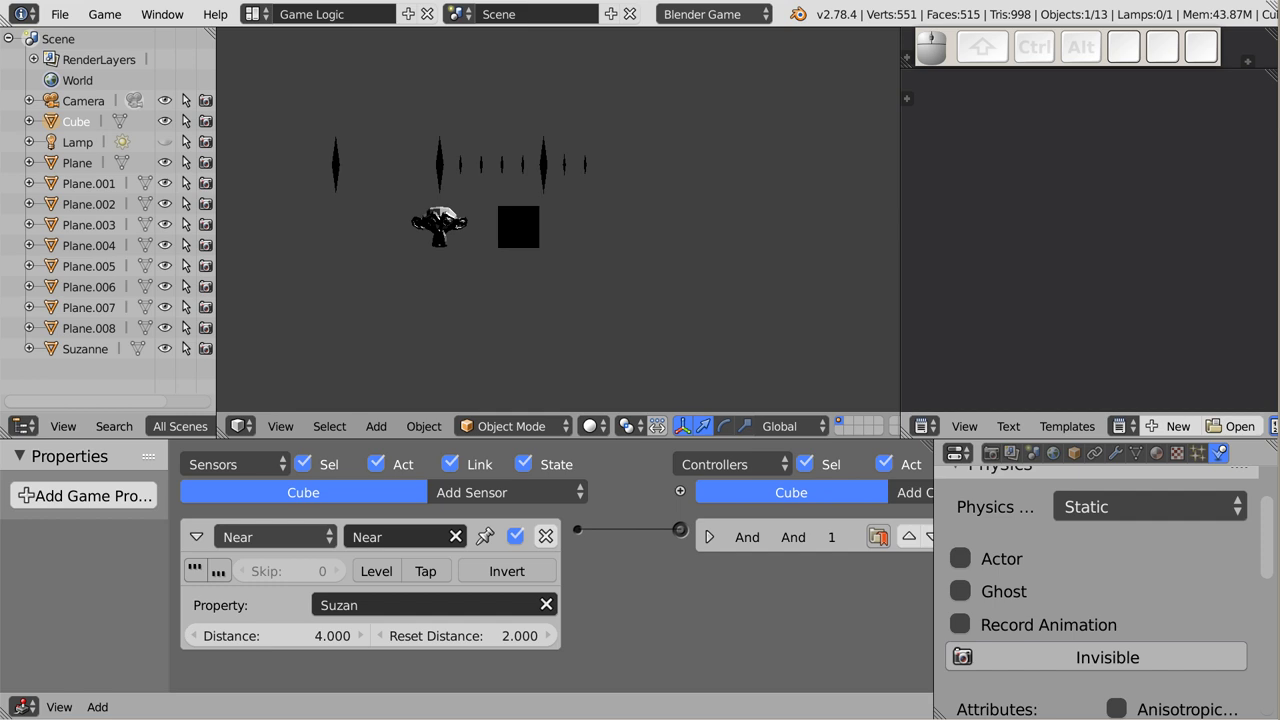
key("Escape")
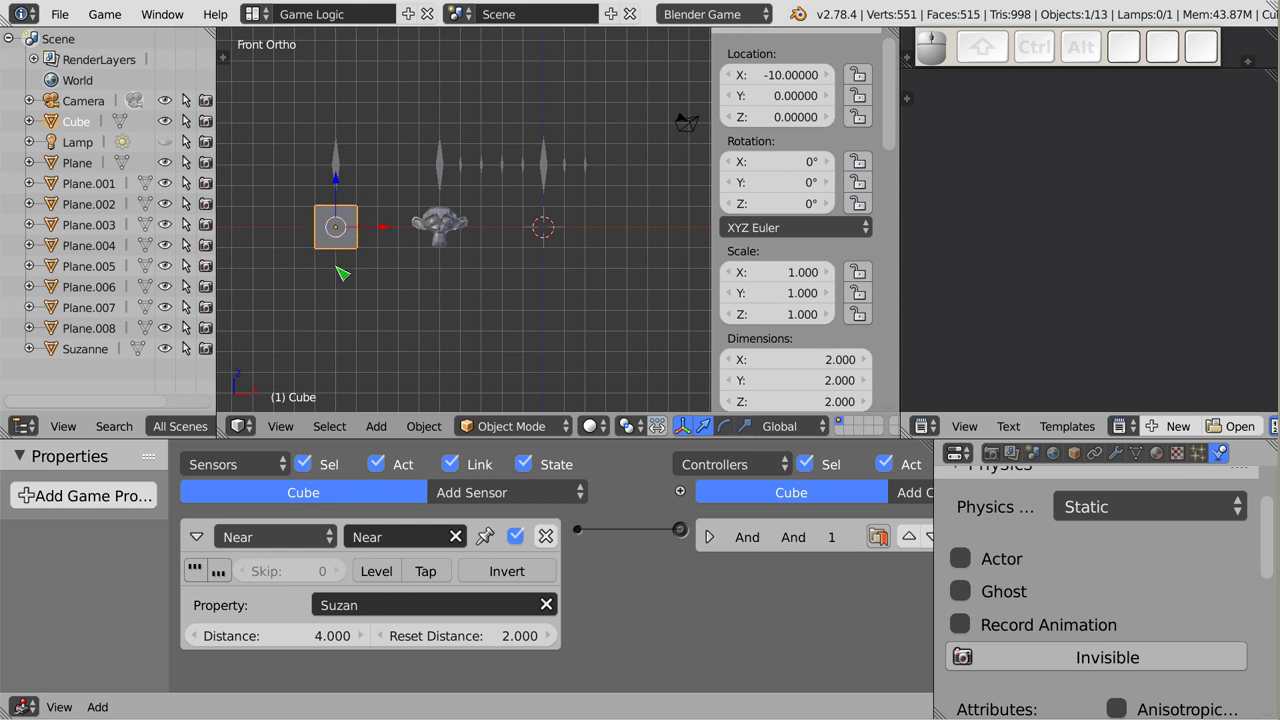
key("p")
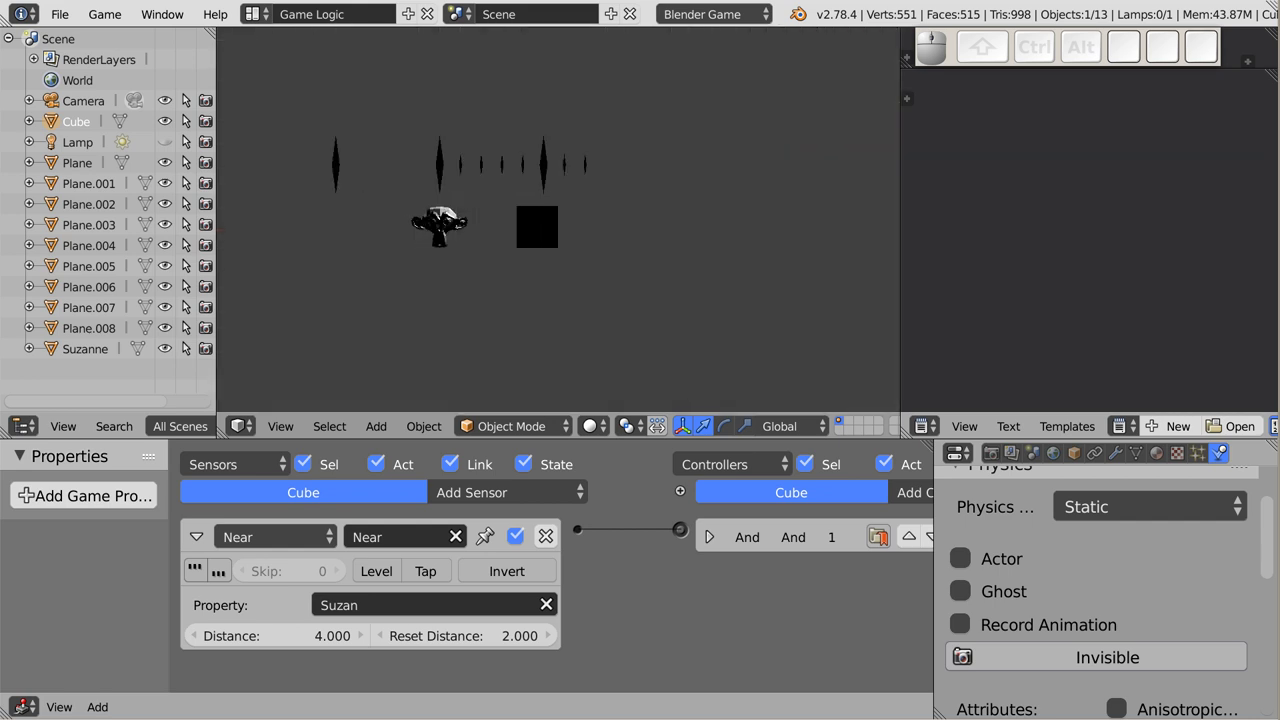
key("Escape")
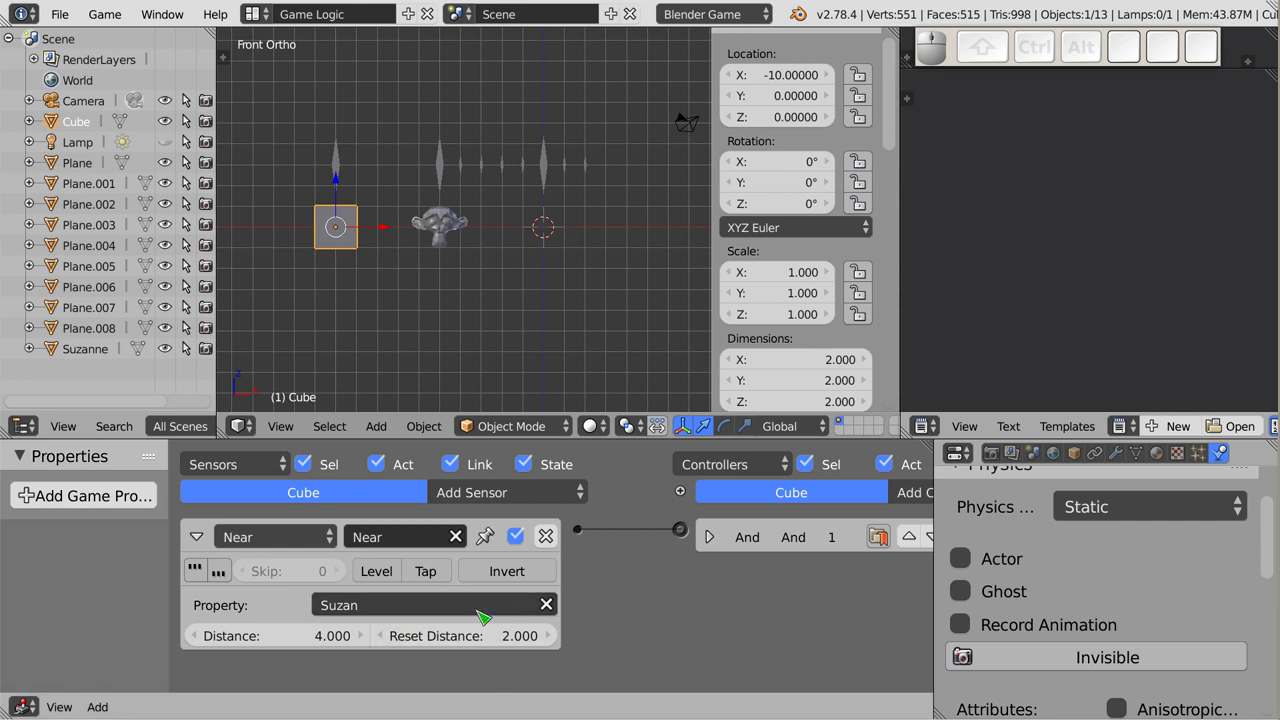
- Set the Near sensor's Reset Distance to 1 and run the game to watch the cube
left_click(476, 636)
key("1")
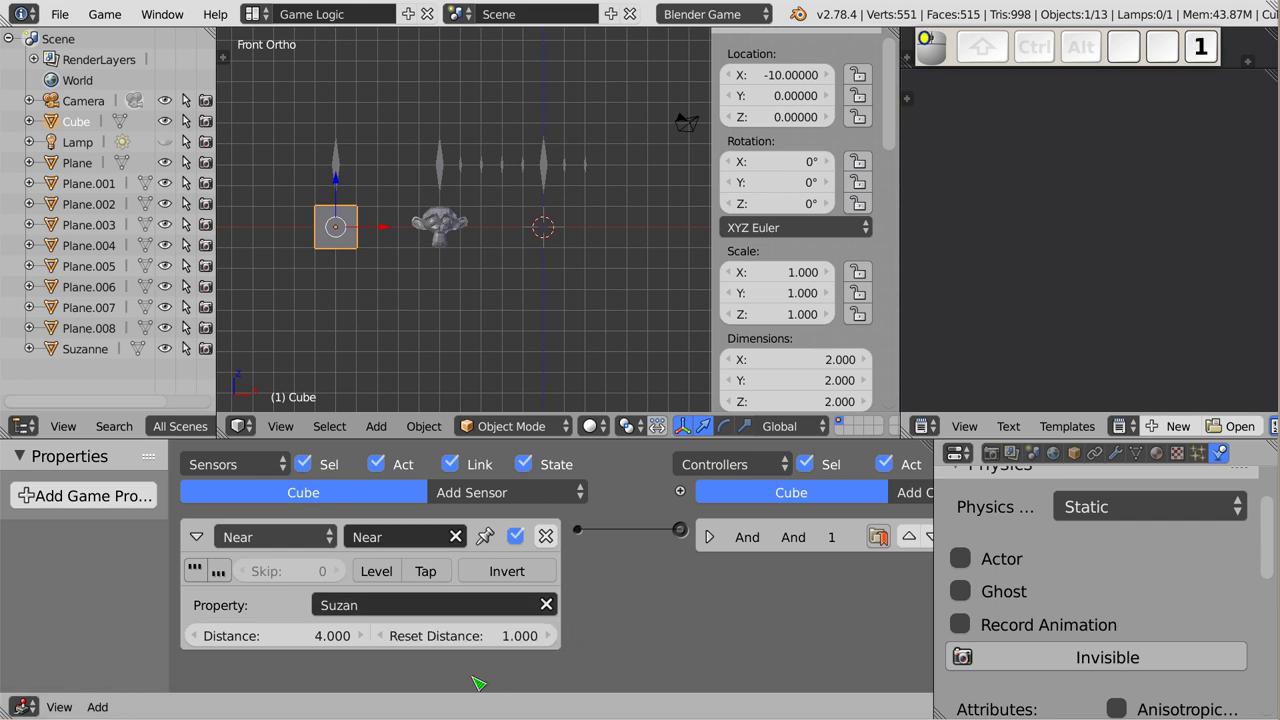
key("p")
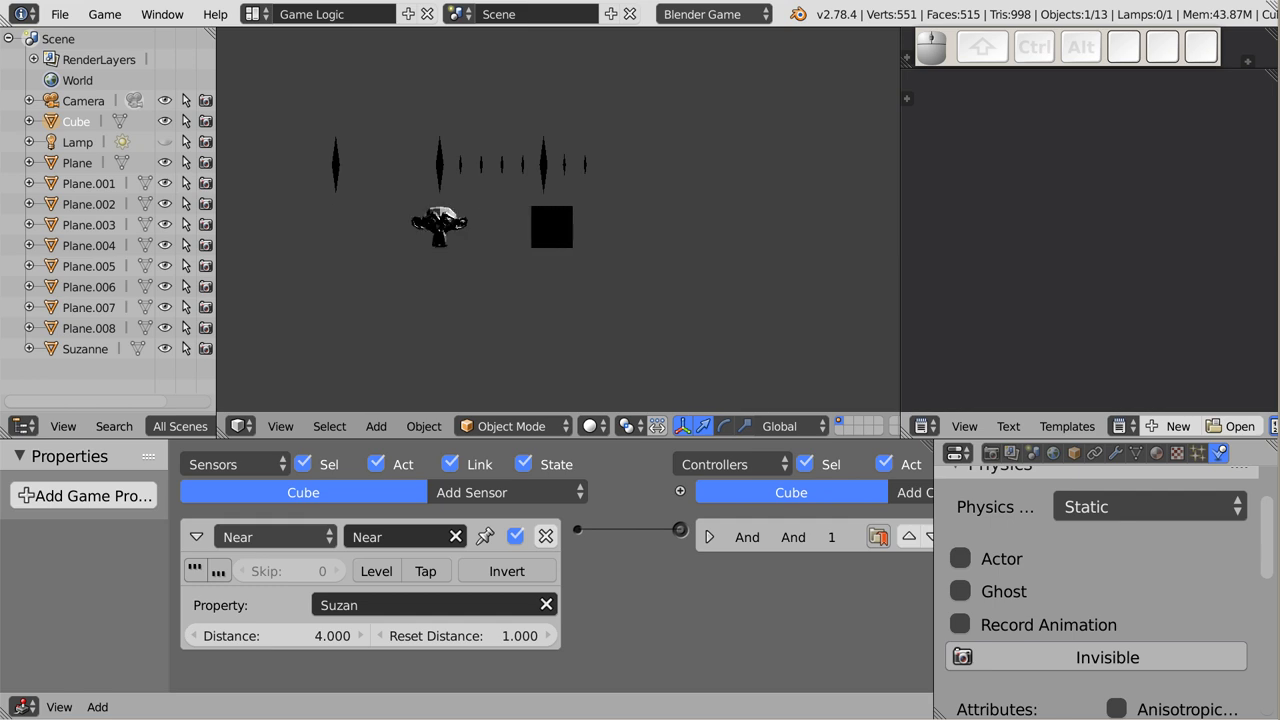
key("F1")
key("Escape")
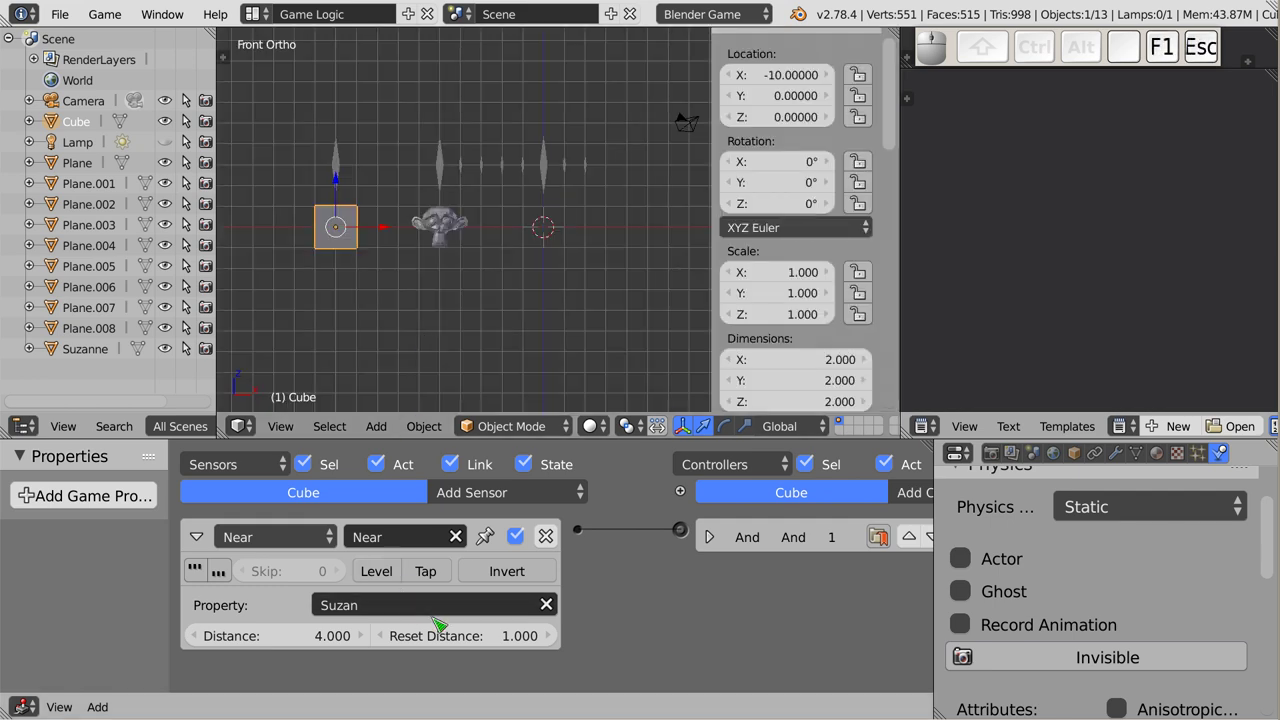
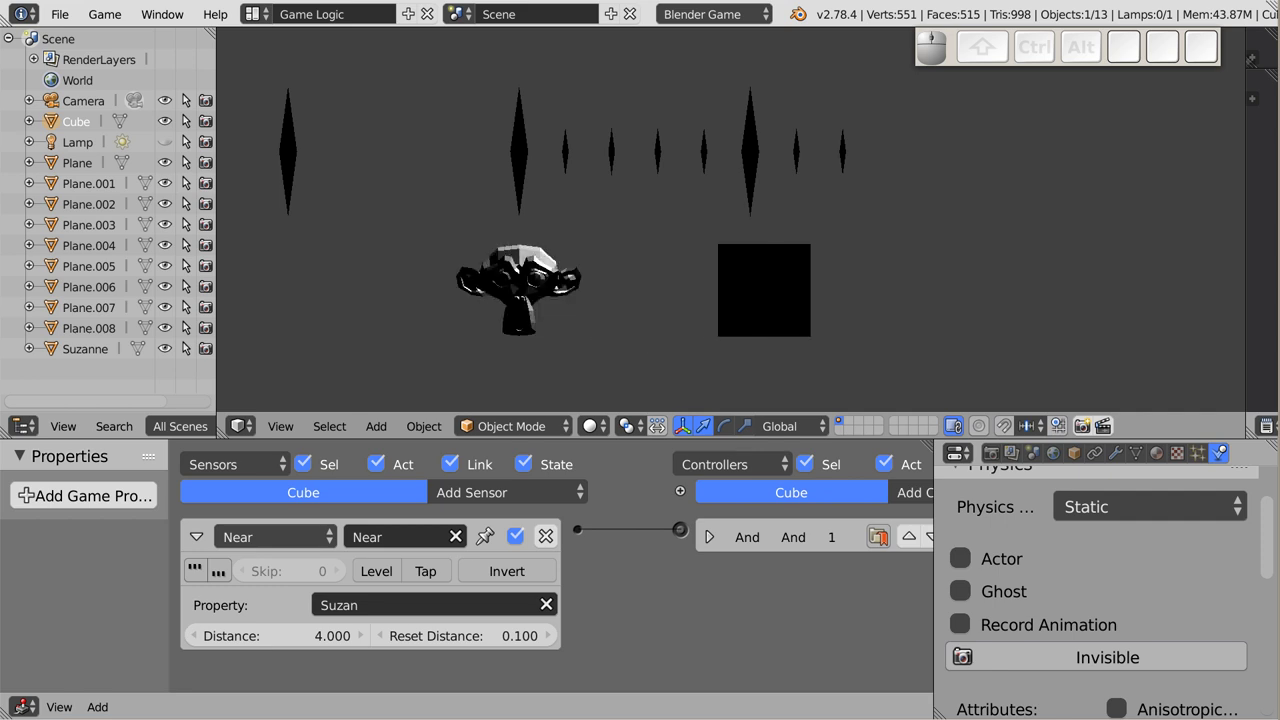
- Set the Near sensor's Reset Distance to 10 and run the game again
key("Escape")
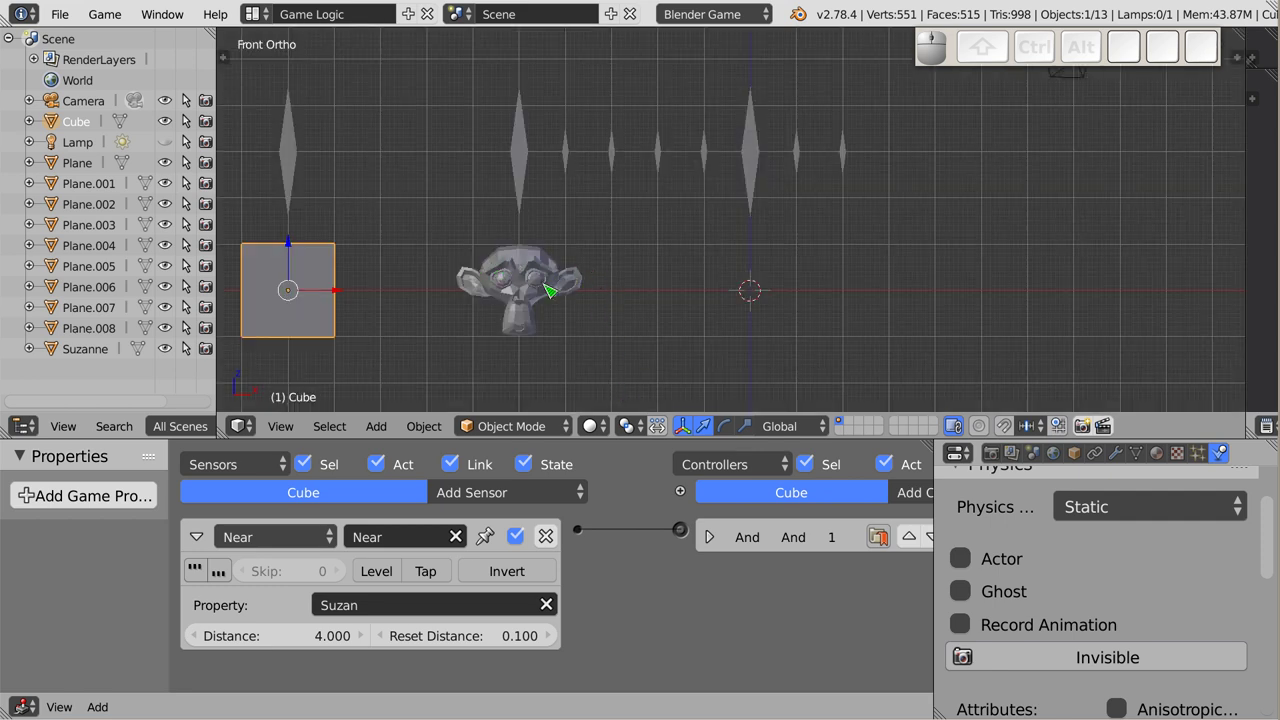
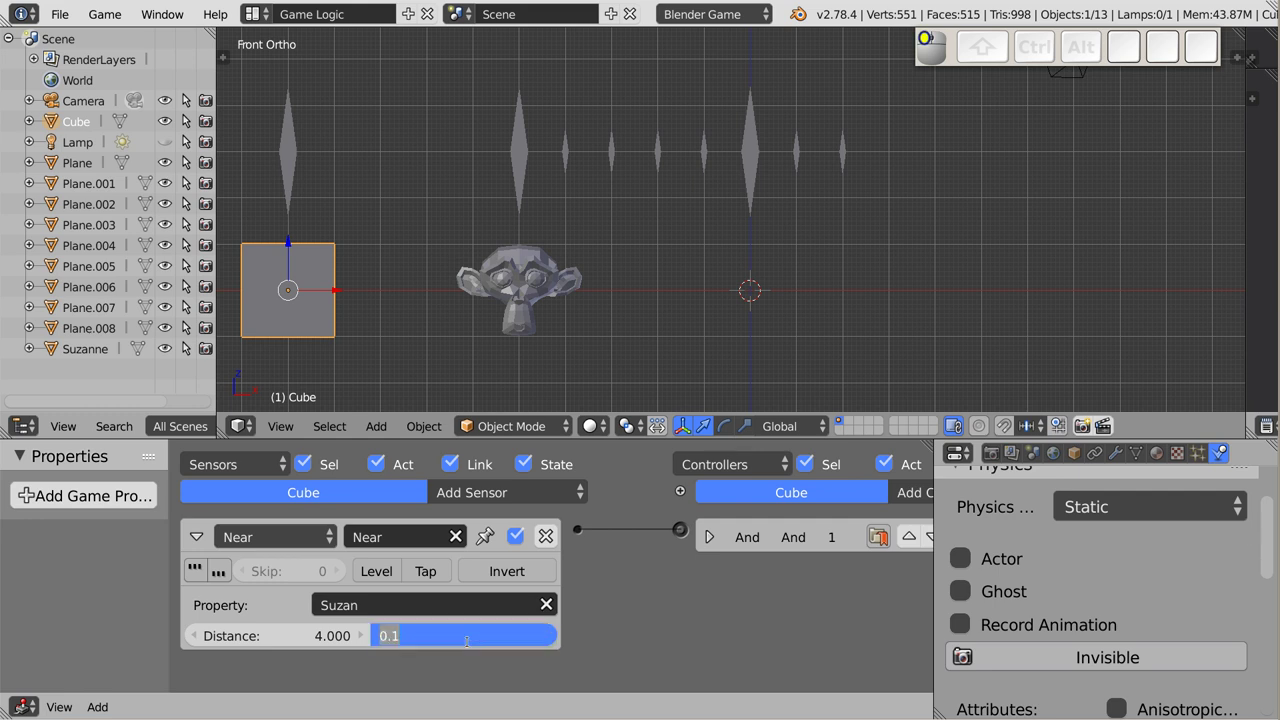
key("1")
key("0")
key("Return")
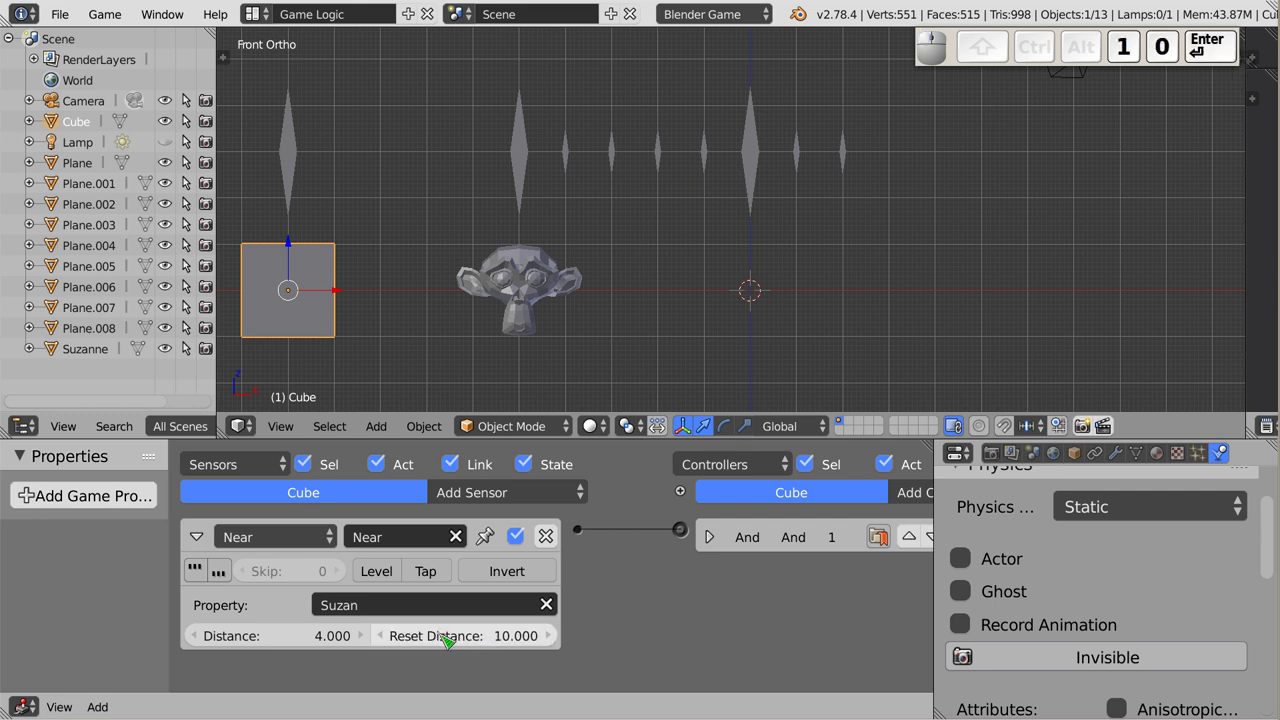
key("p")
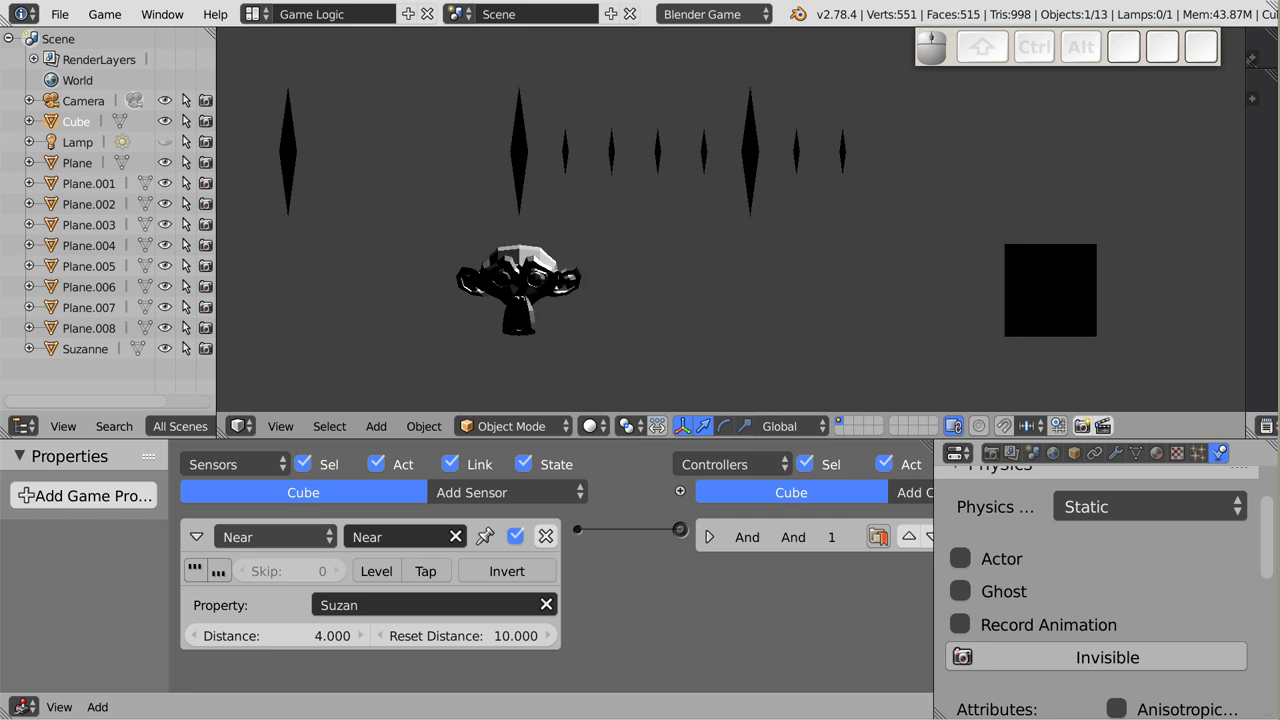
key("Escape")
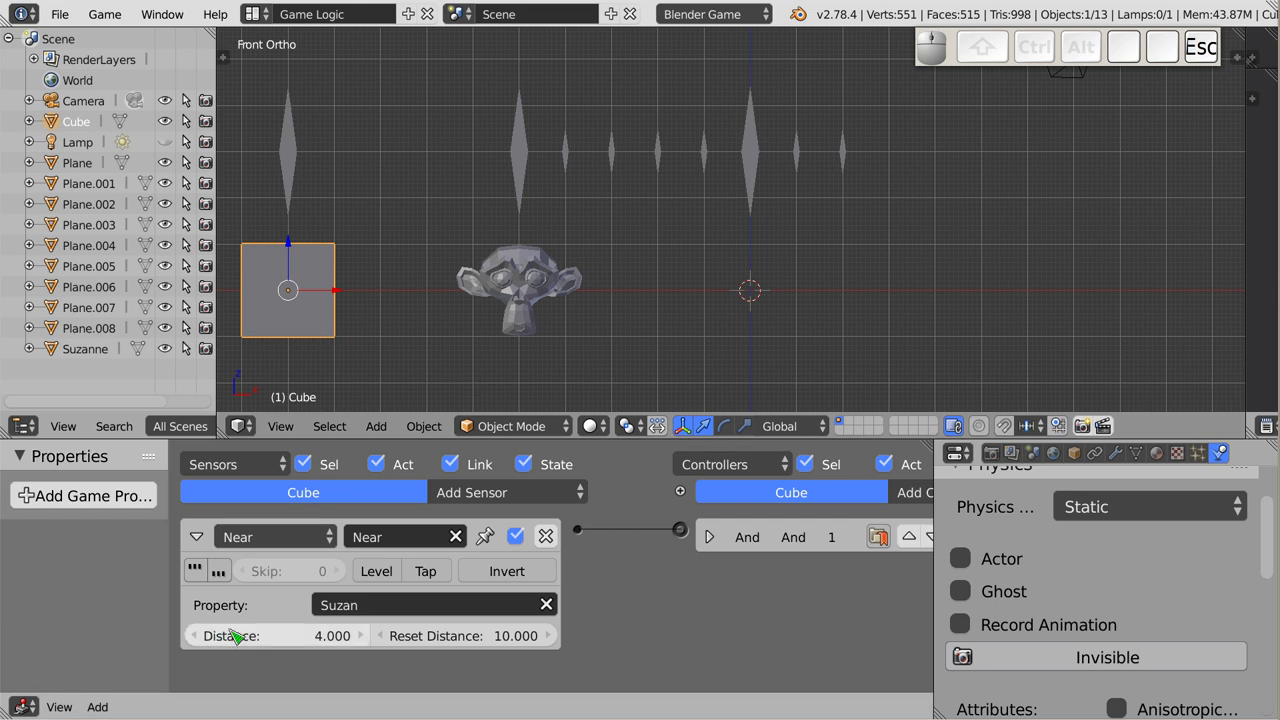
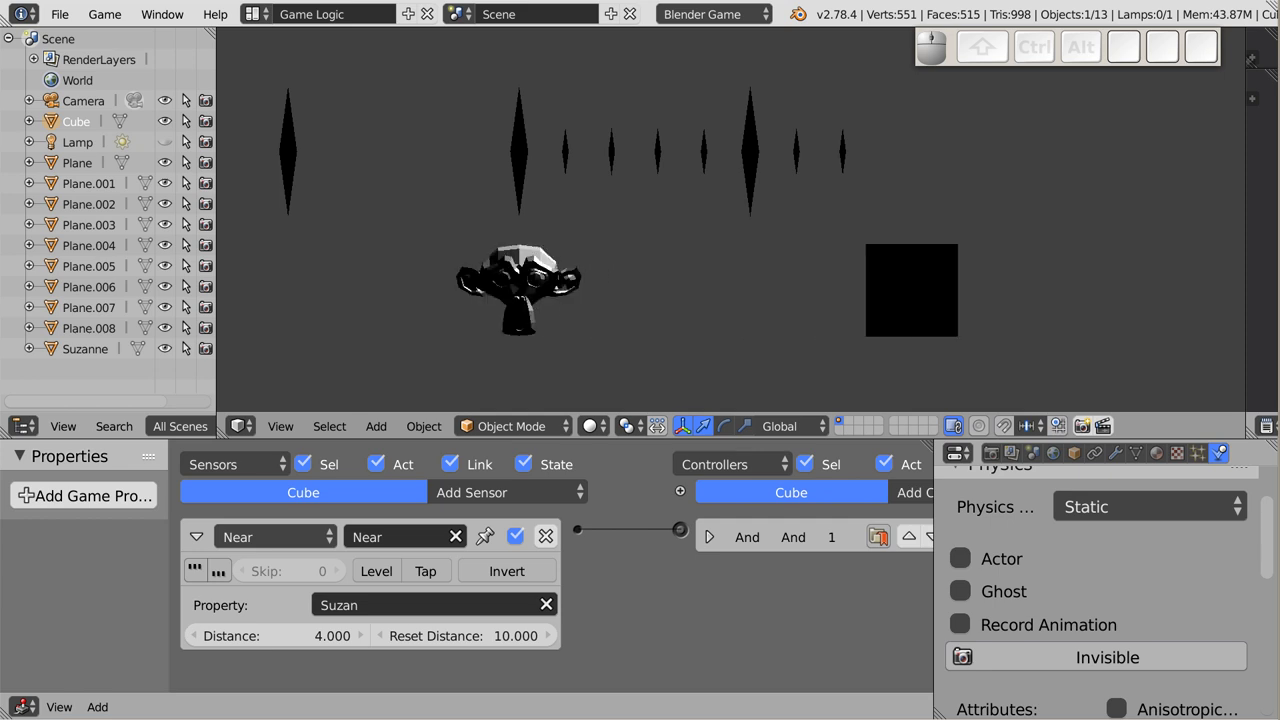
key("Escape")
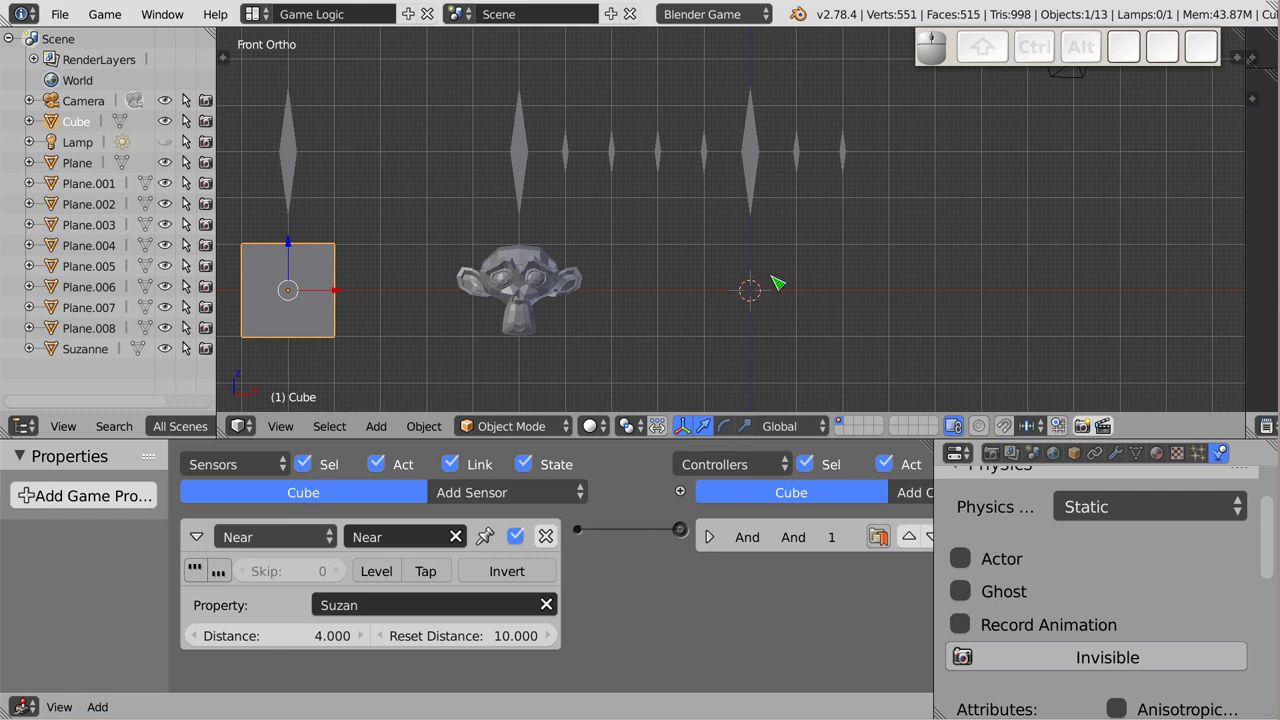
middle_click(706, 247)
scroll("down", 3)
left_click_drag(682, 256, 395, 362)
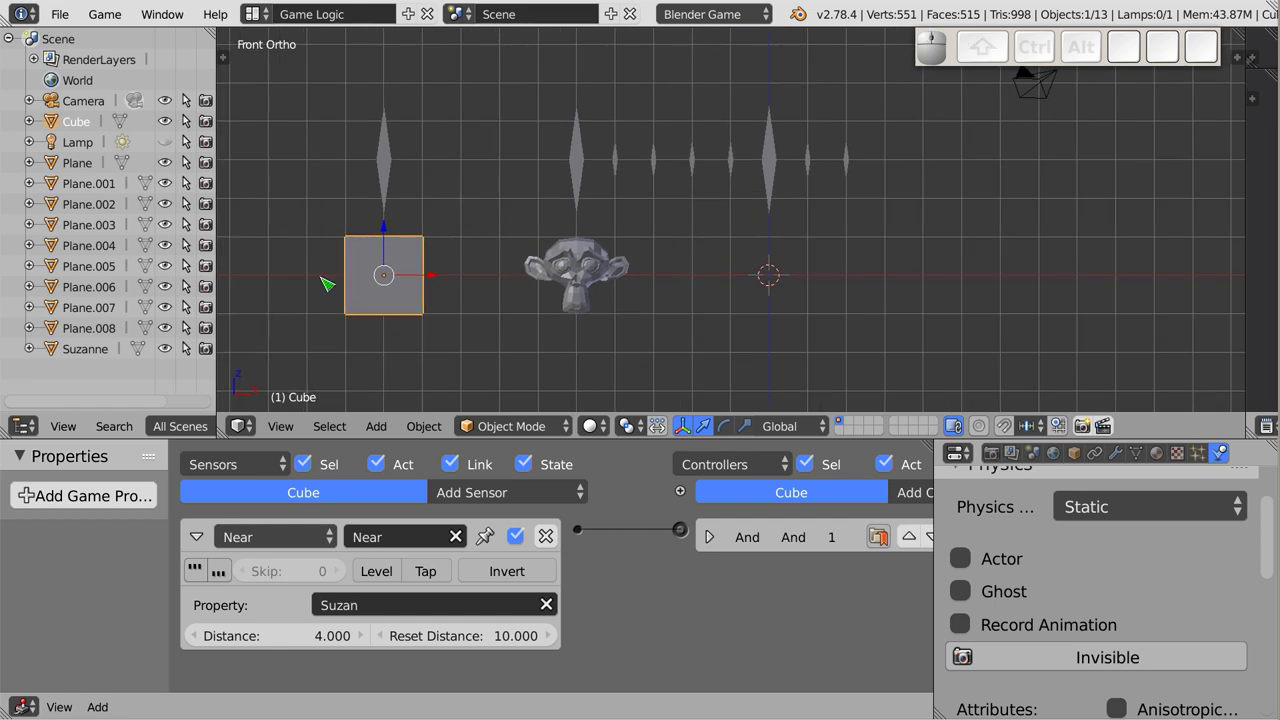